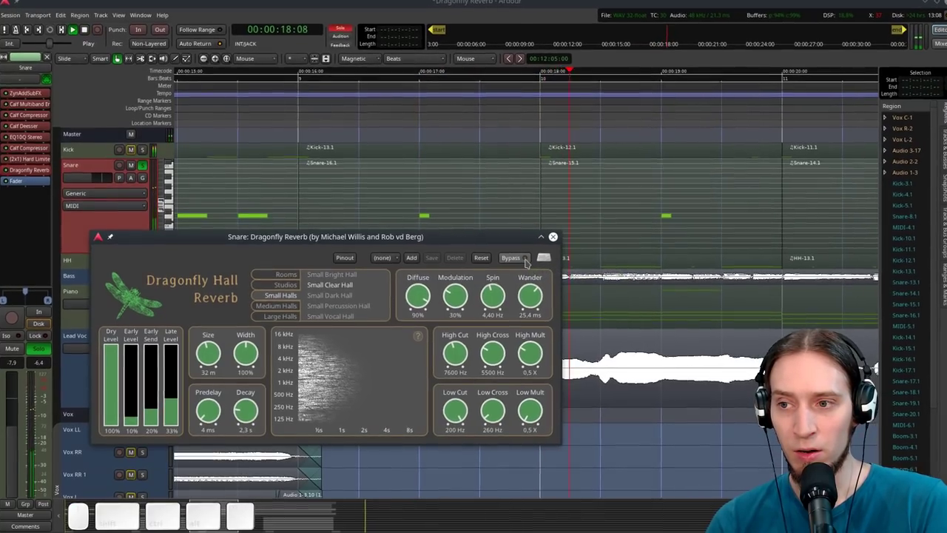
Audition the Rooms reverb presets one after another on the Snare during playback
key(space)
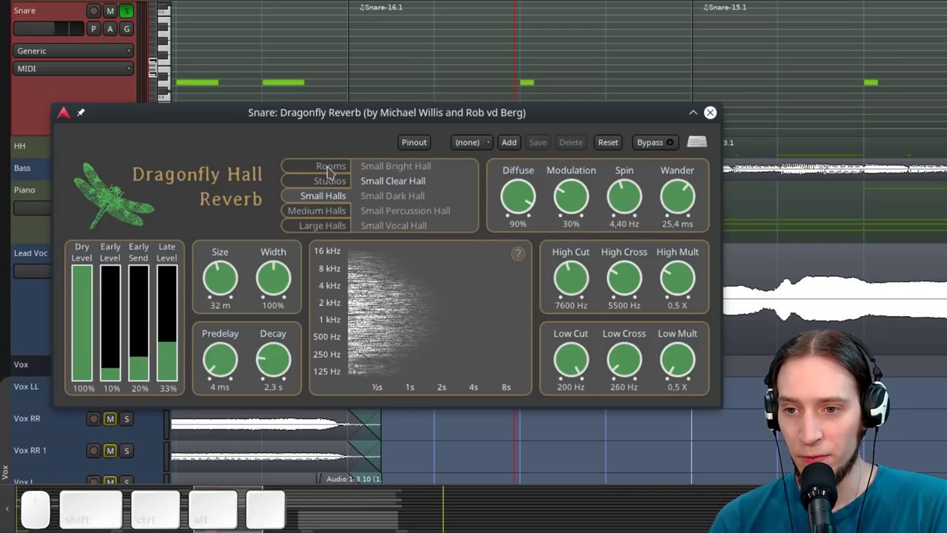
click(336, 173)
key(space)
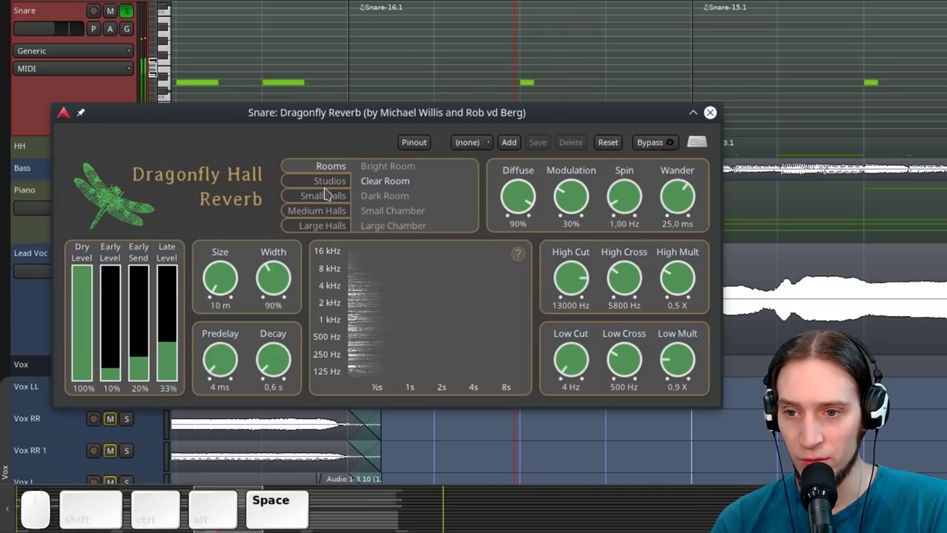
click(385, 206)
key(space)
click(386, 227)
key(space)
key(space)
click(345, 192)
key(space)
click(389, 204)
key(space)
Audition the Studios and Small Halls presets while toggling playback
click(386, 170)
key(space)
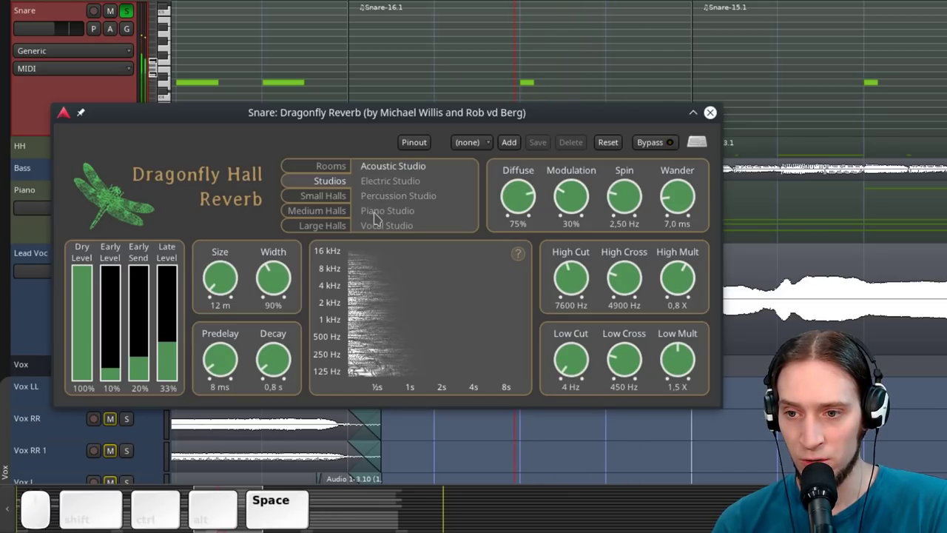
click(382, 227)
key(space)
click(338, 205)
key(space)
key(space)
click(386, 211)
key(space)
key(space)
click(382, 231)
key(space)
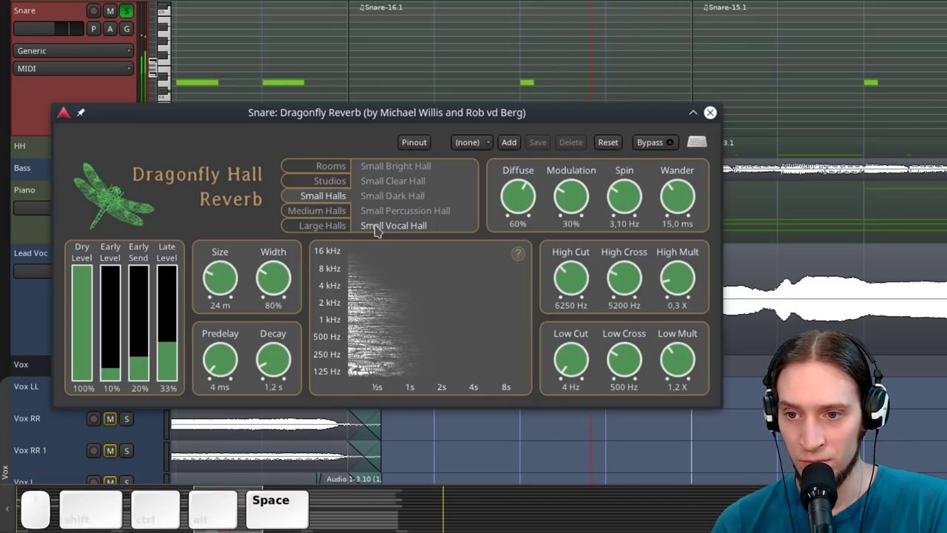
key(space)
Audition the Large Halls presets in turn while listening
click(334, 211)
key(space)
key(space)
click(389, 221)
key(space)
click(345, 227)
key(space)
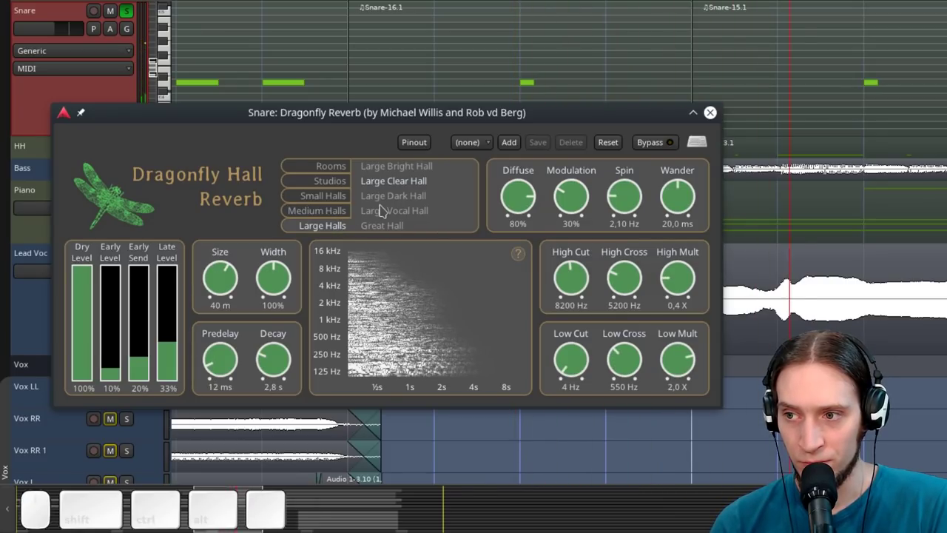
key(space)
click(386, 232)
key(space)
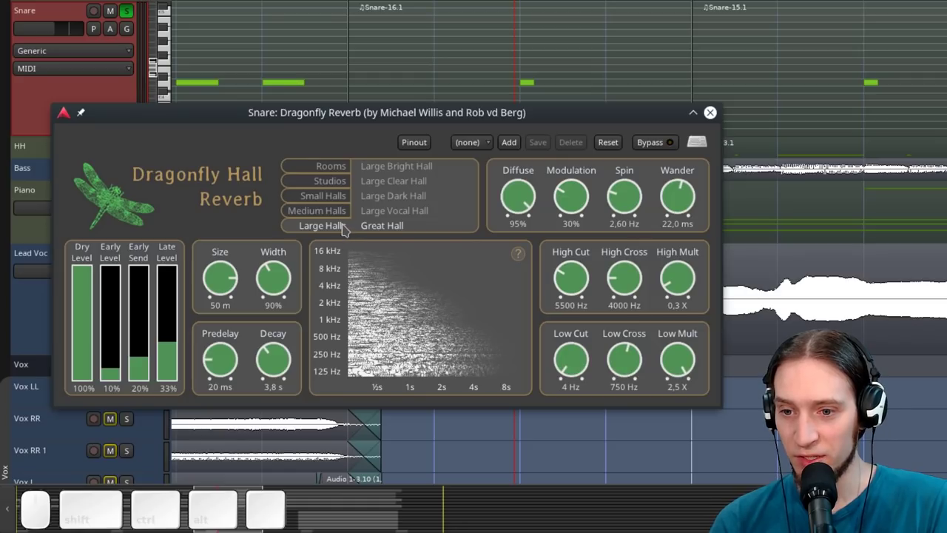
Load the Great Hall preset (60 m size) and raise Decay to 10 seconds
click(225, 285)
click(271, 359)
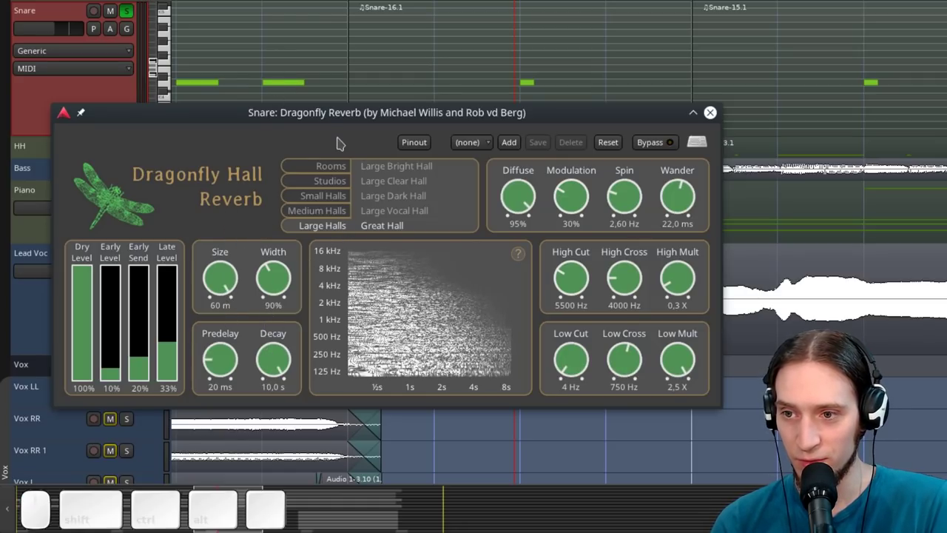
key(space)
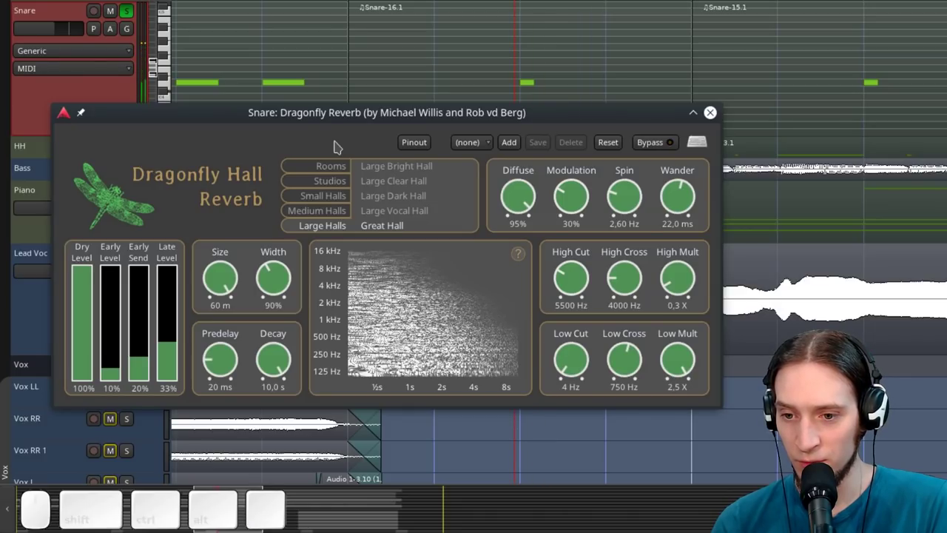
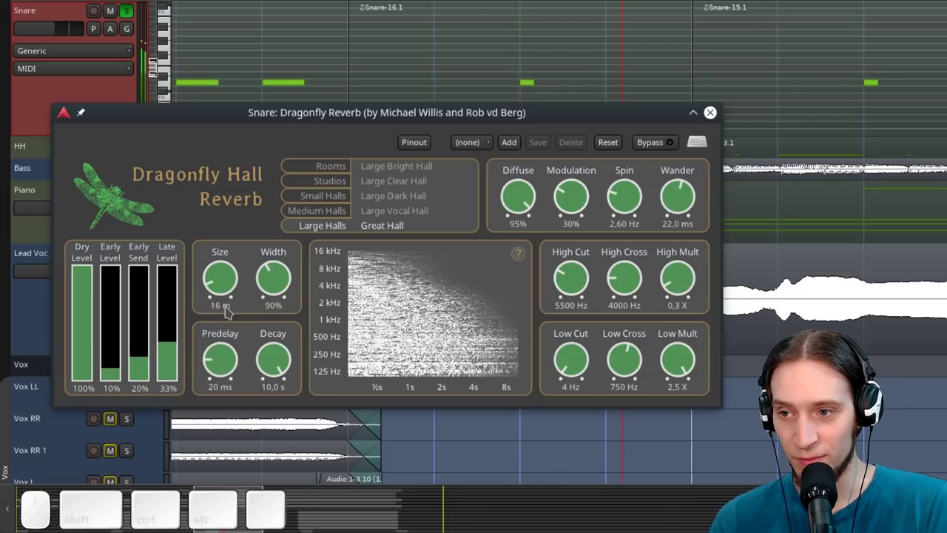
Shorten the reverb decay briefly, then restore it to 10 seconds while listening
key(space)
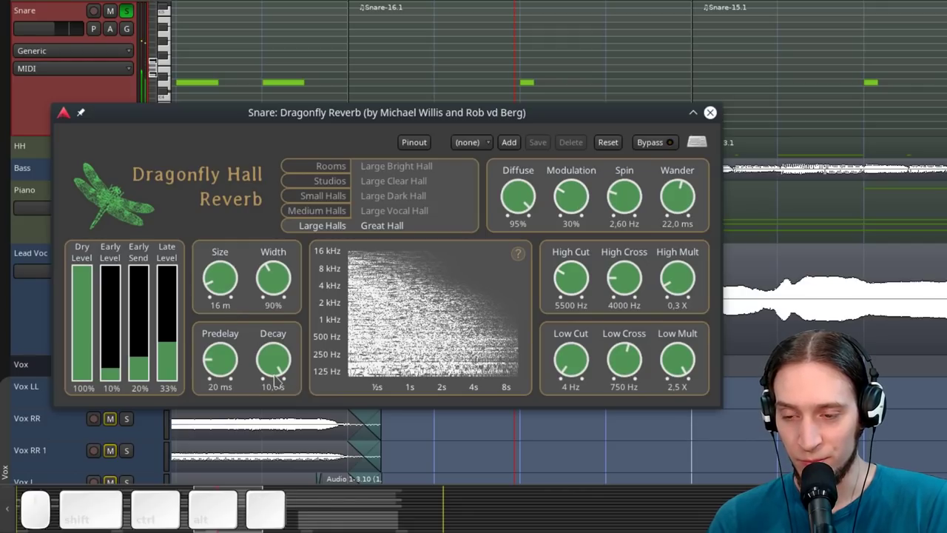
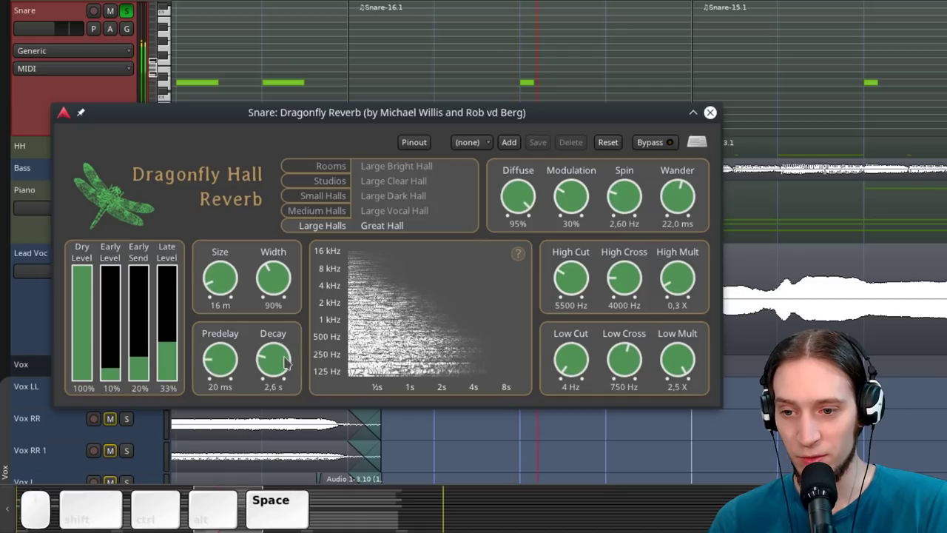
drag(291, 365, 289, 380)
key(space)
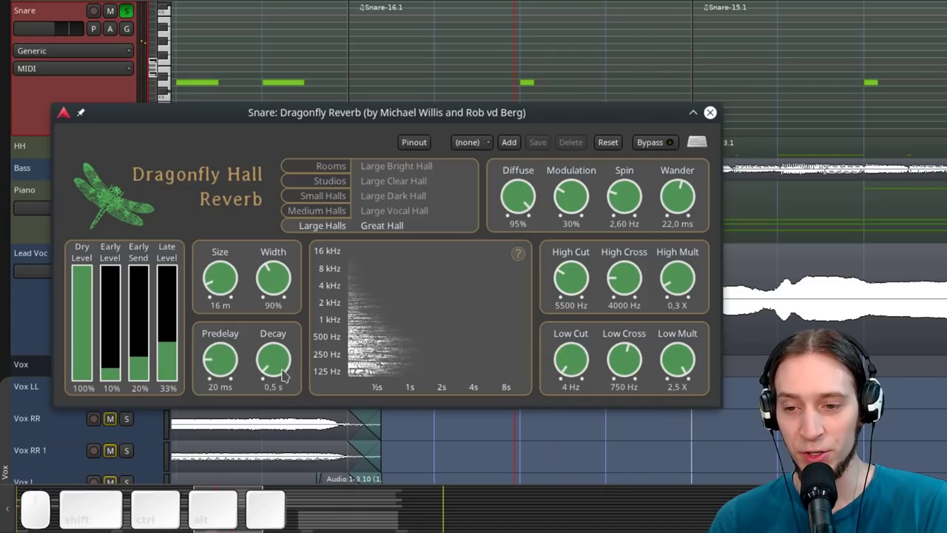
drag(288, 374, 306, 219)
key(space)
key(space)
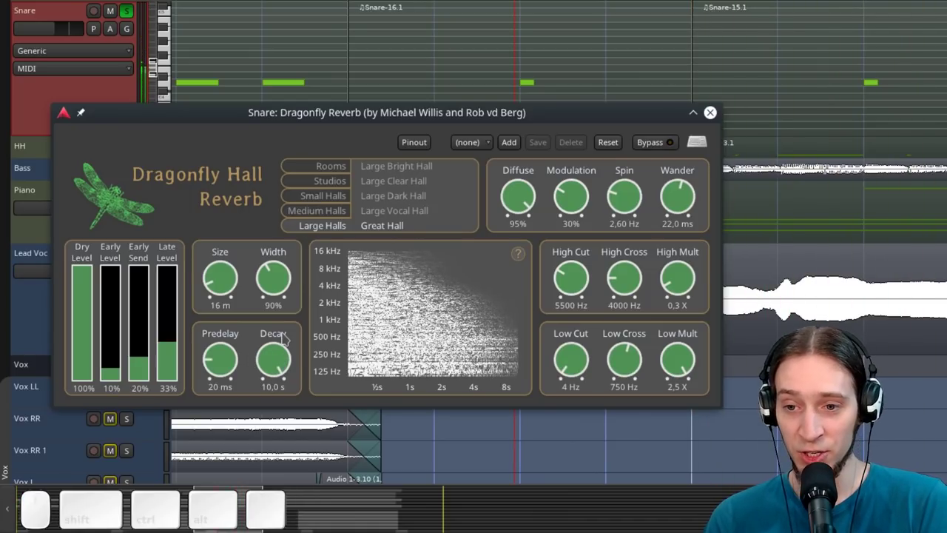
Adjust the reverb room Size up and down, settling on 31 m
click(242, 288)
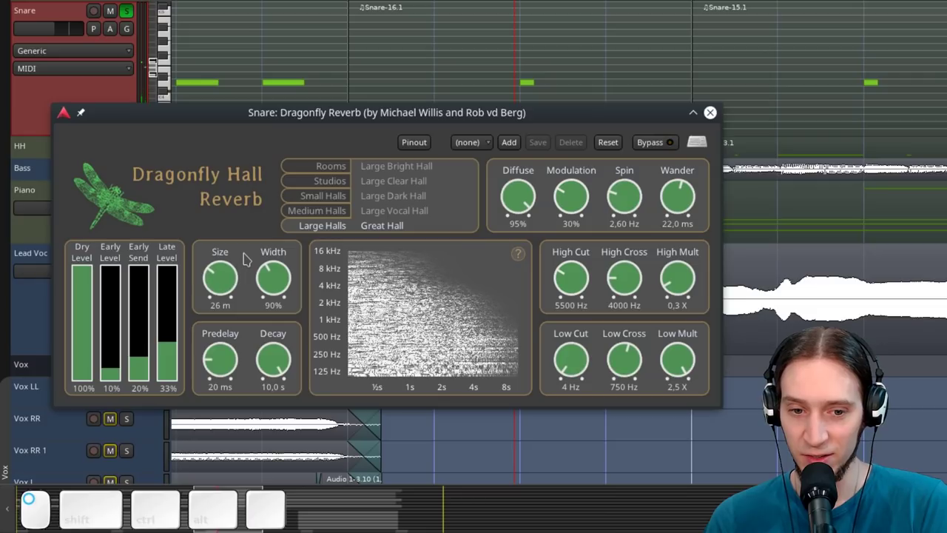
click(242, 304)
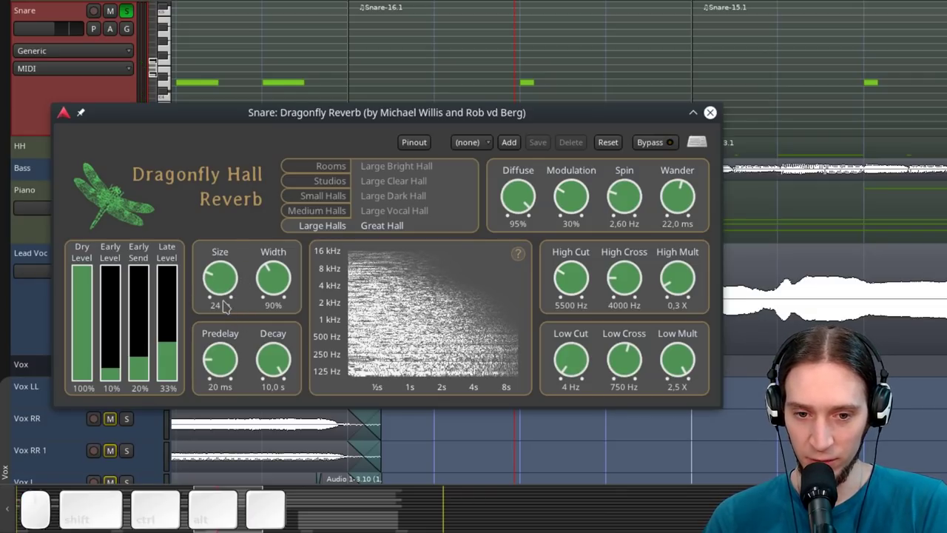
key(space)
click(233, 295)
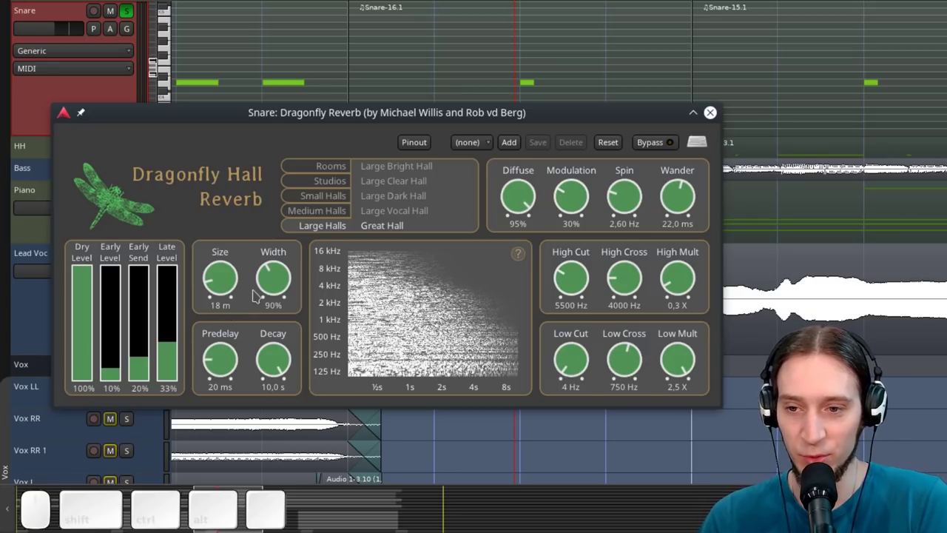
click(241, 287)
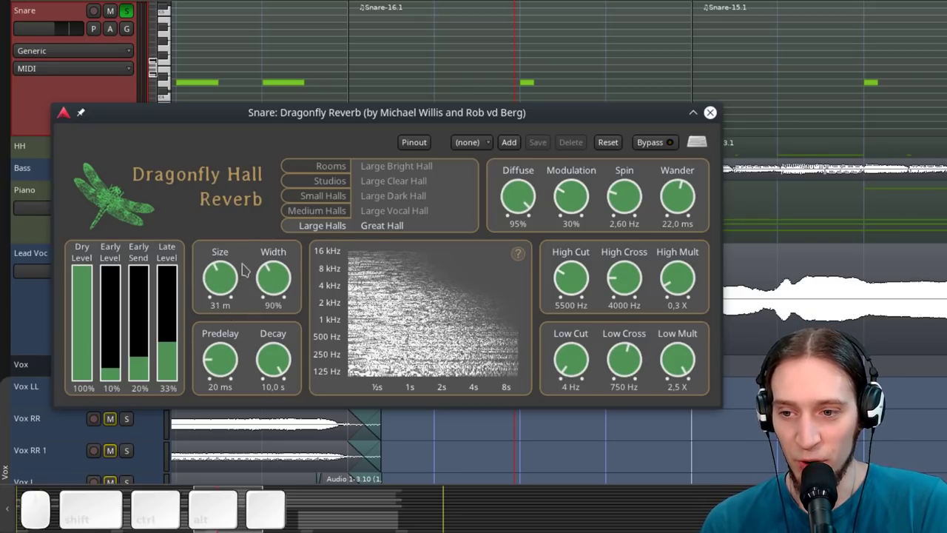
key(space)
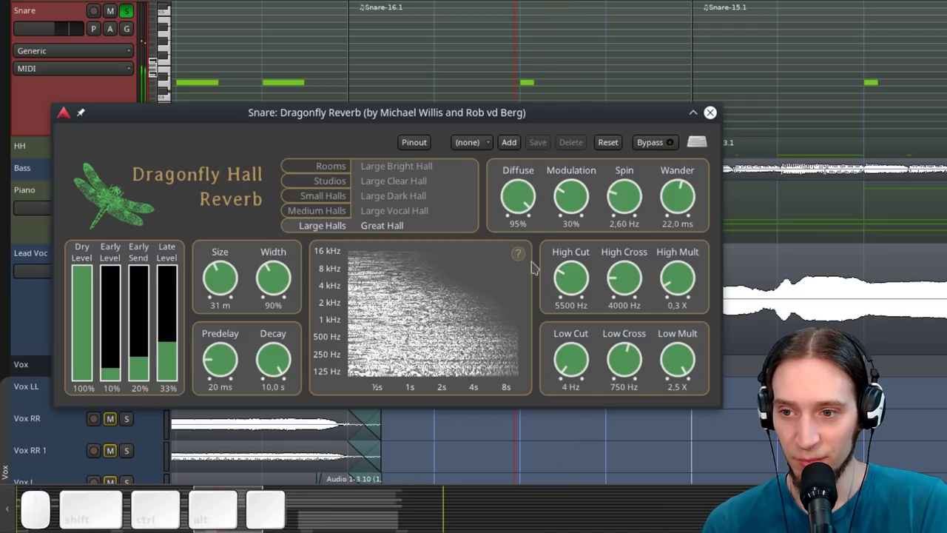
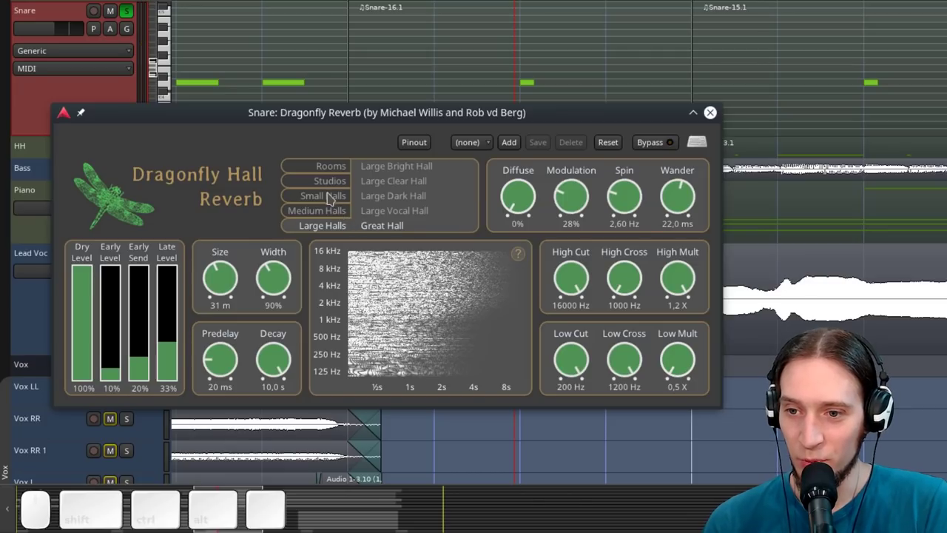
Load the Small Clear Hall preset on the Snare reverb and listen
click(334, 198)
click(394, 182)
key(space)
key(space)
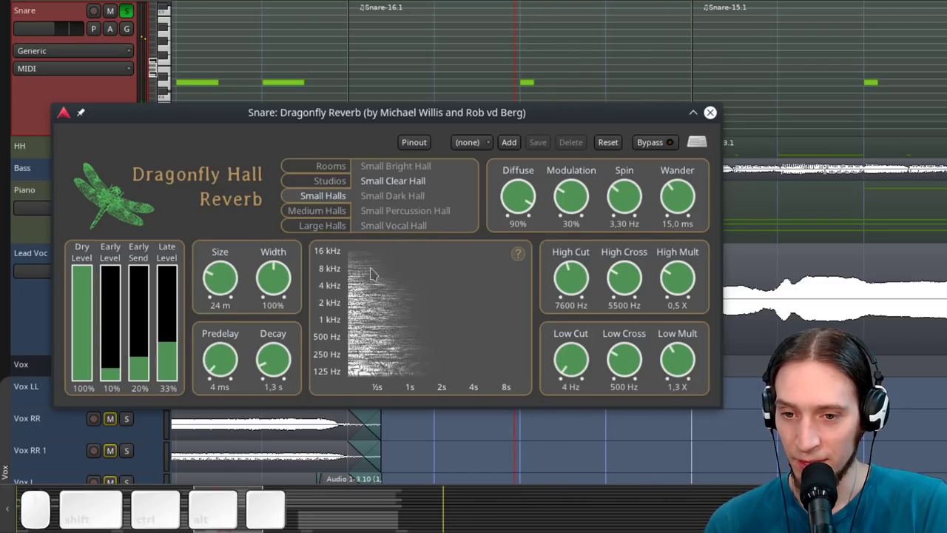
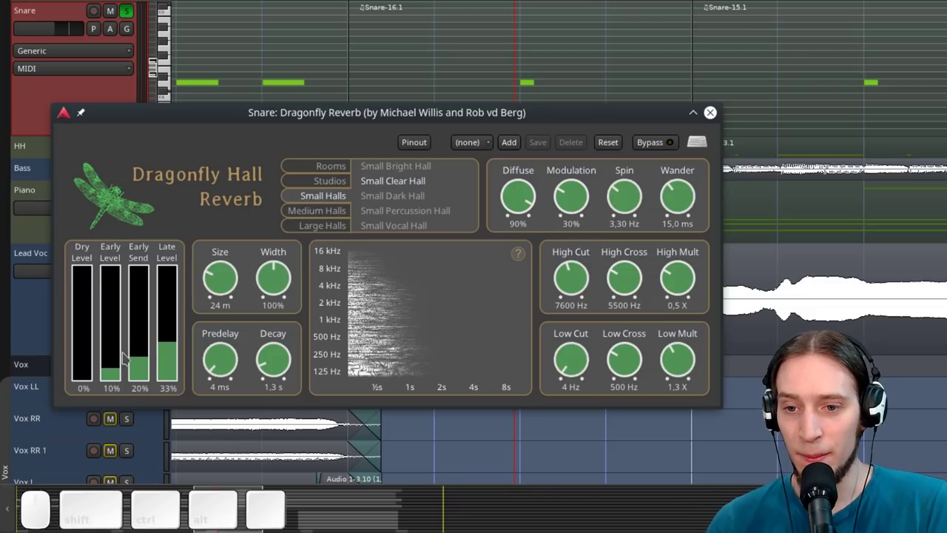
Mute early send and late level, raise early level, then push diffusion to 100%
click(146, 375)
click(174, 367)
click(125, 339)
key(space)
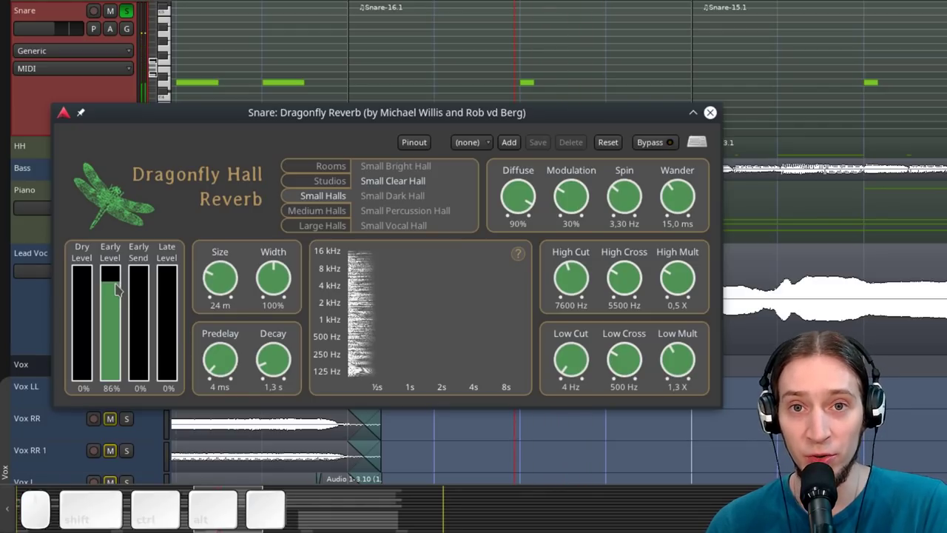
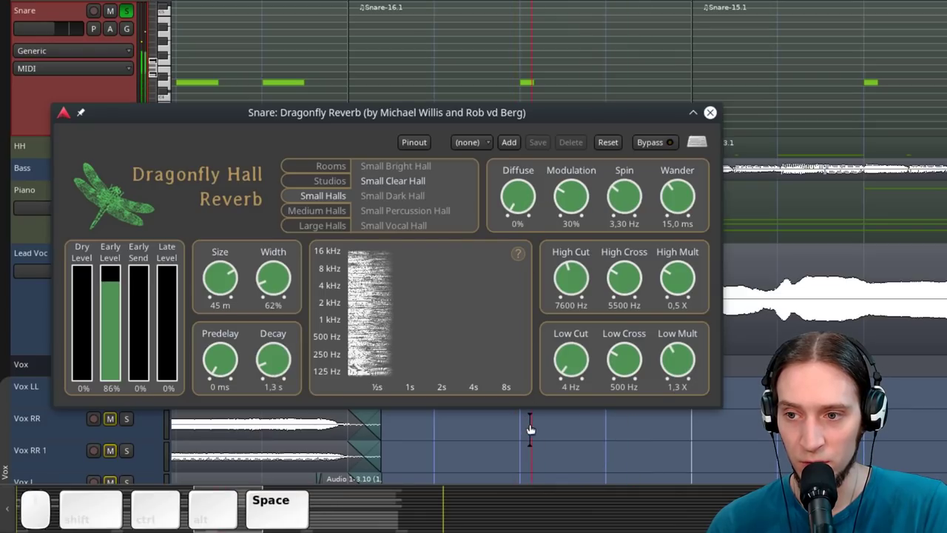
key(space)
click(522, 196)
key(space)
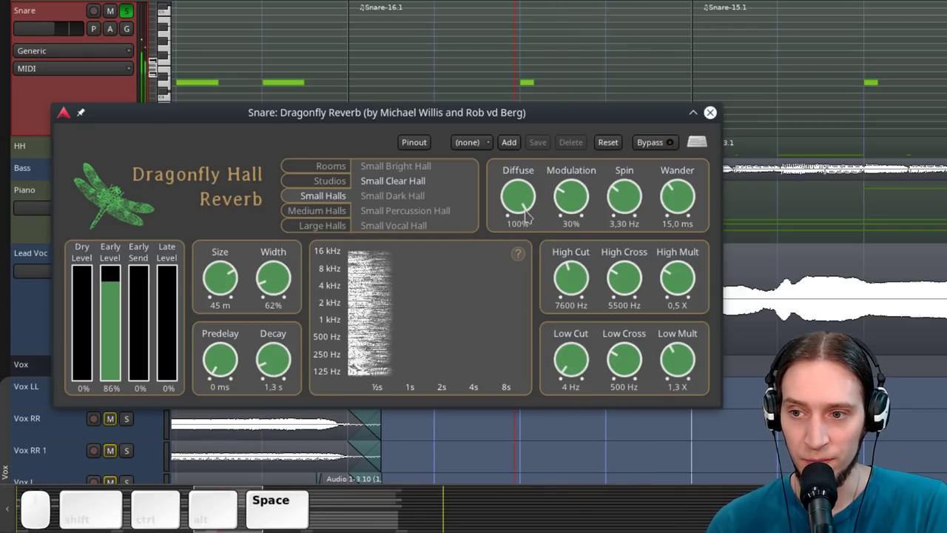
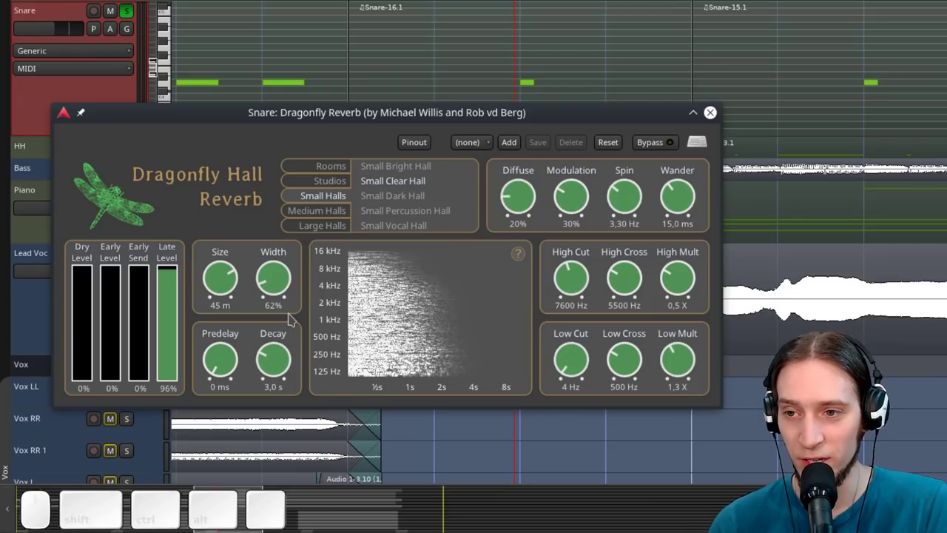
With late level at 100%, shrink Size to 10 m and Decay to 0,1 s while auditioning
key(space)
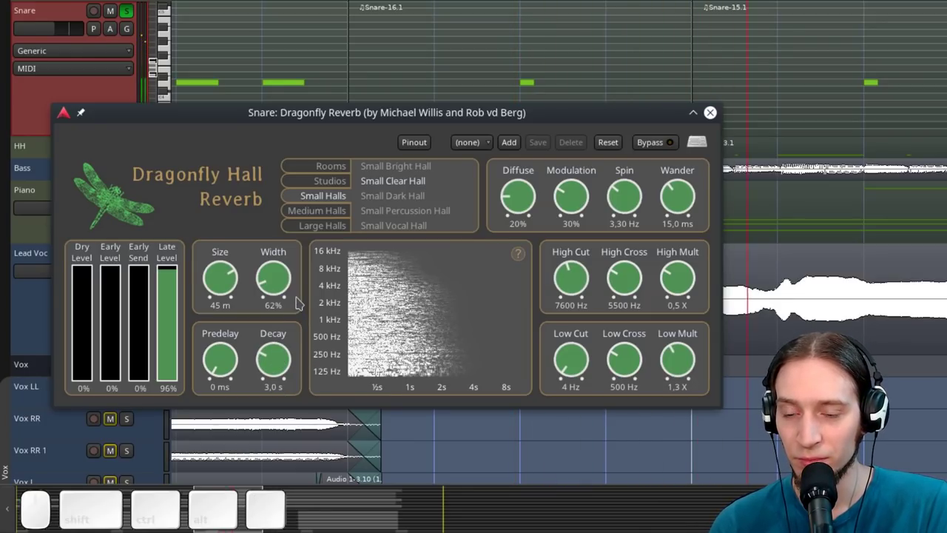
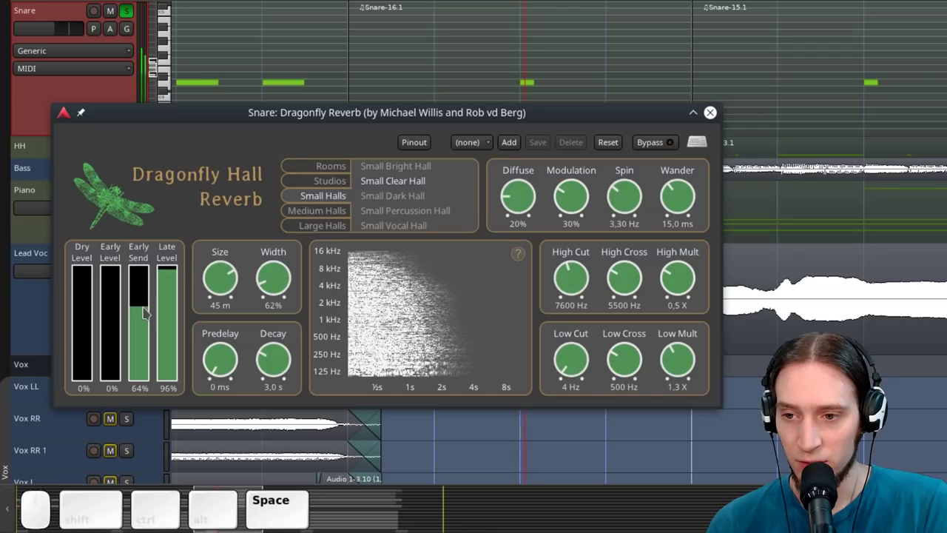
key(space)
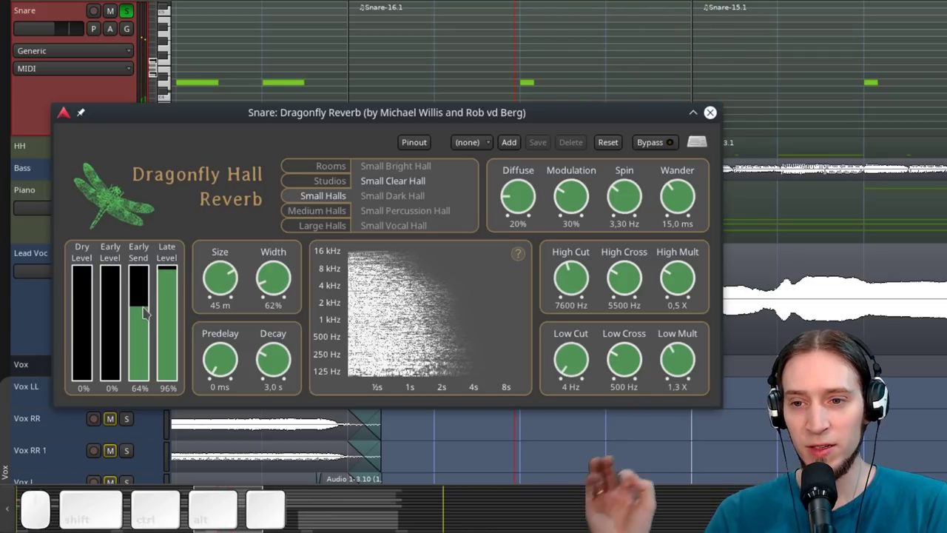
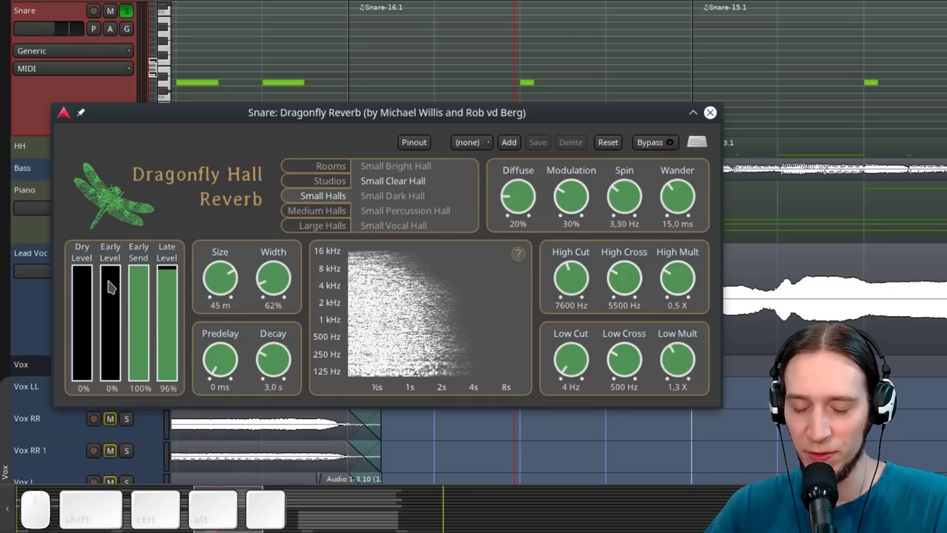
key(space)
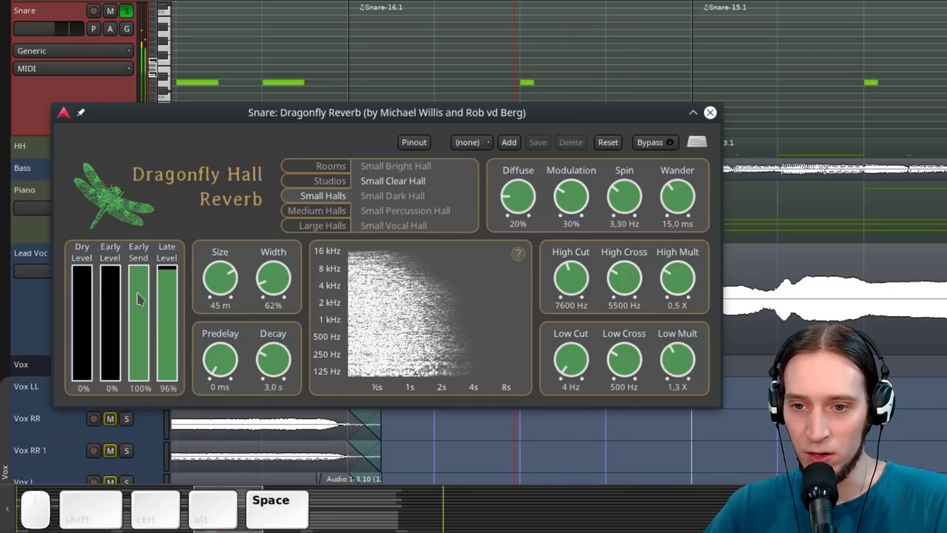
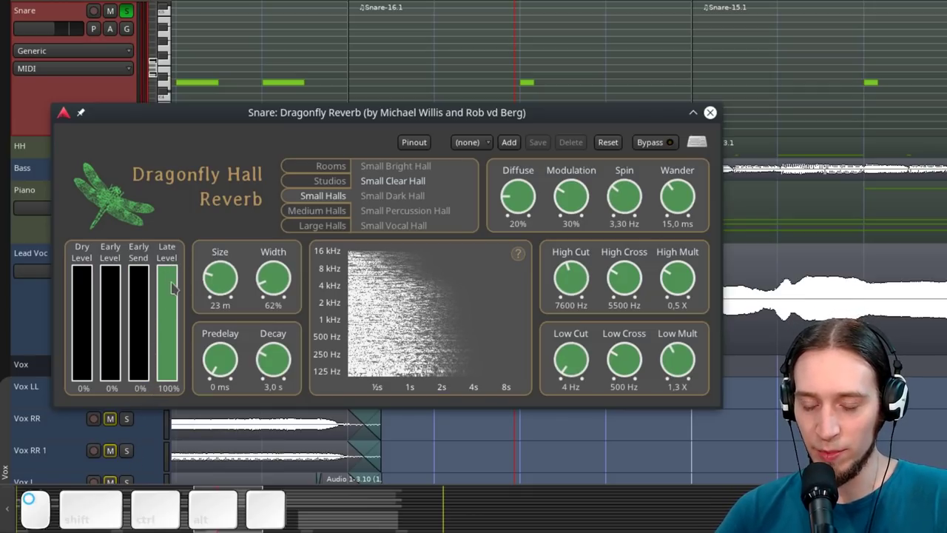
key(space)
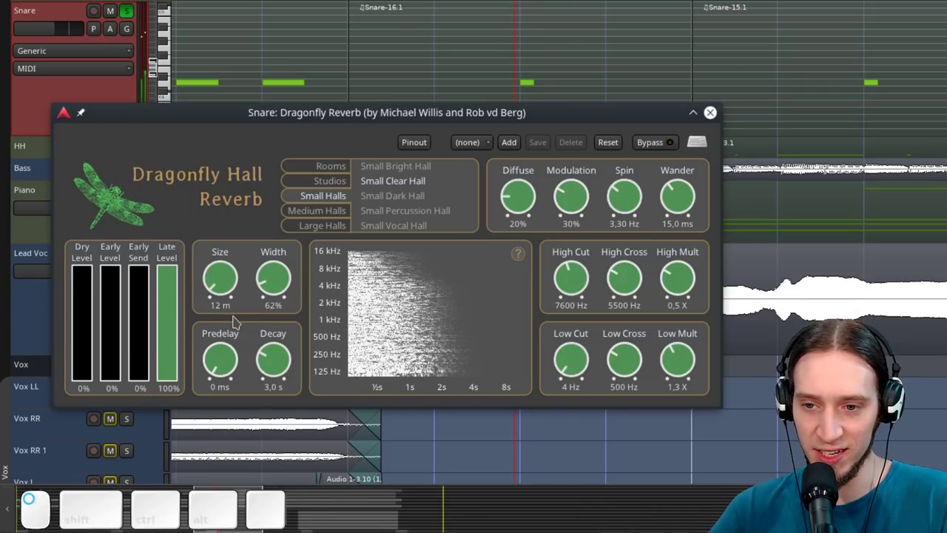
key(space)
key(space)
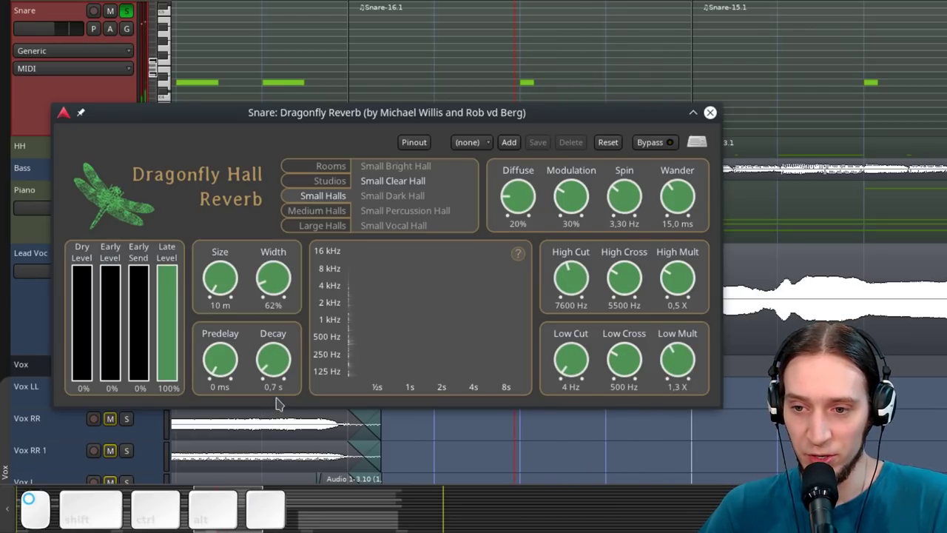
key(space)
key(space)
Lengthen the decay to 0,6 s and listen to the result
key(space)
scroll(up, 3)
key(space)
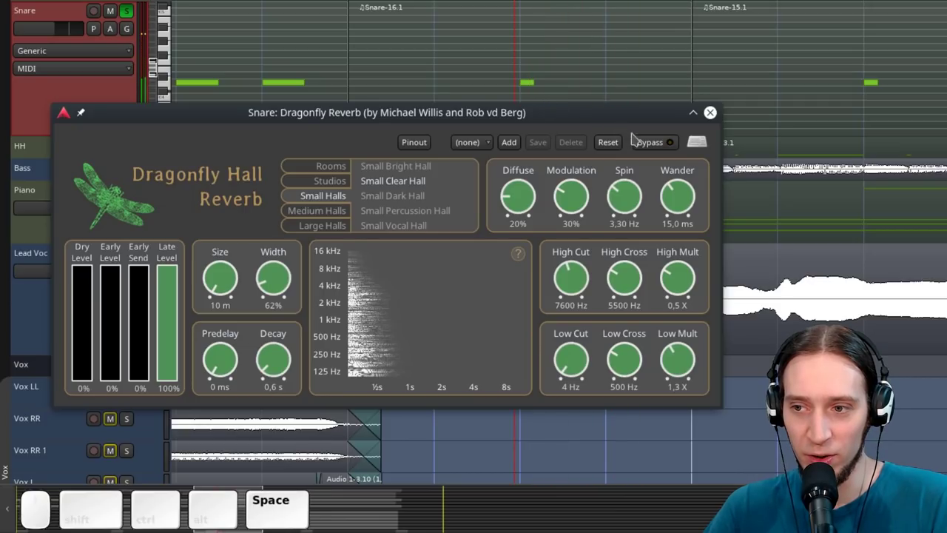
click(643, 146)
key(space)
key(space)
click(643, 146)
key(space)
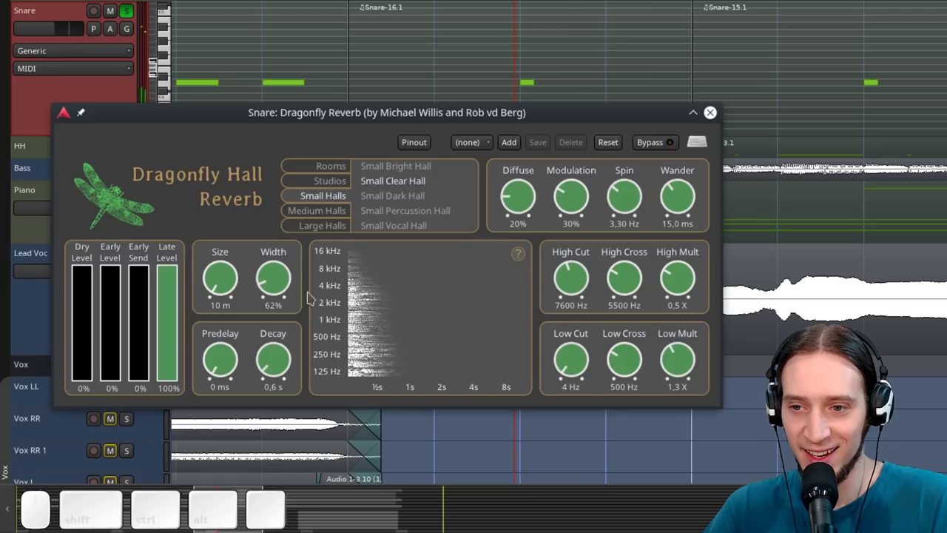
Set Diffuse to 0% after comparing, and raise Modulation to 100%
click(538, 215)
key(space)
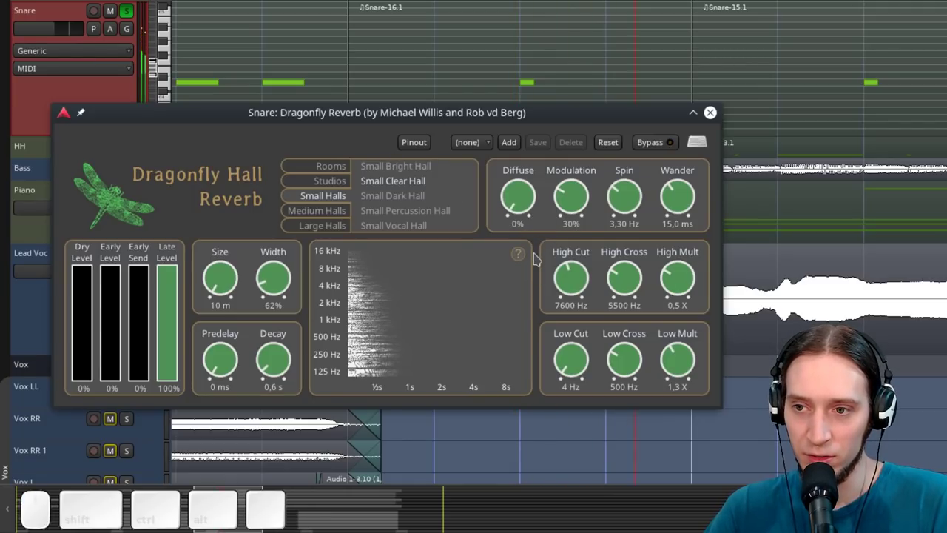
key(space)
click(540, 199)
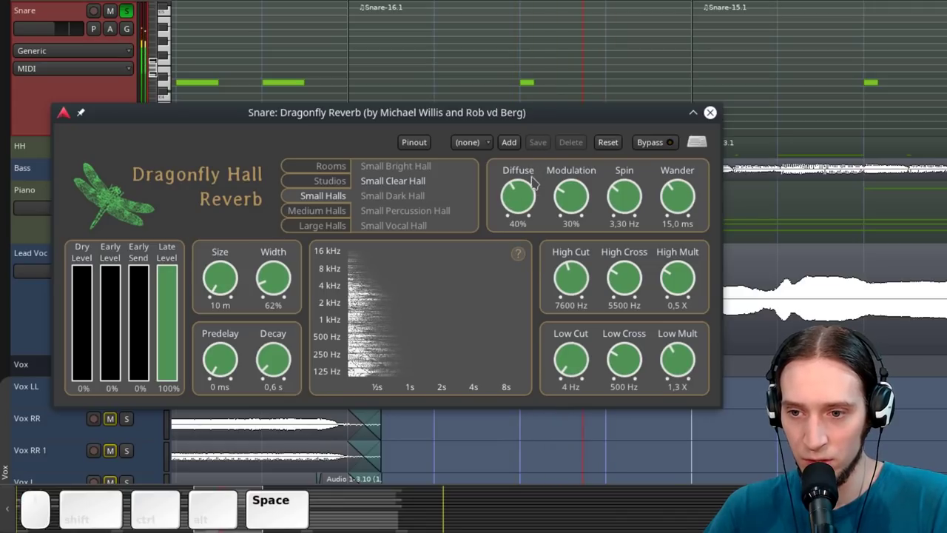
click(538, 207)
click(583, 206)
key(space)
key(space)
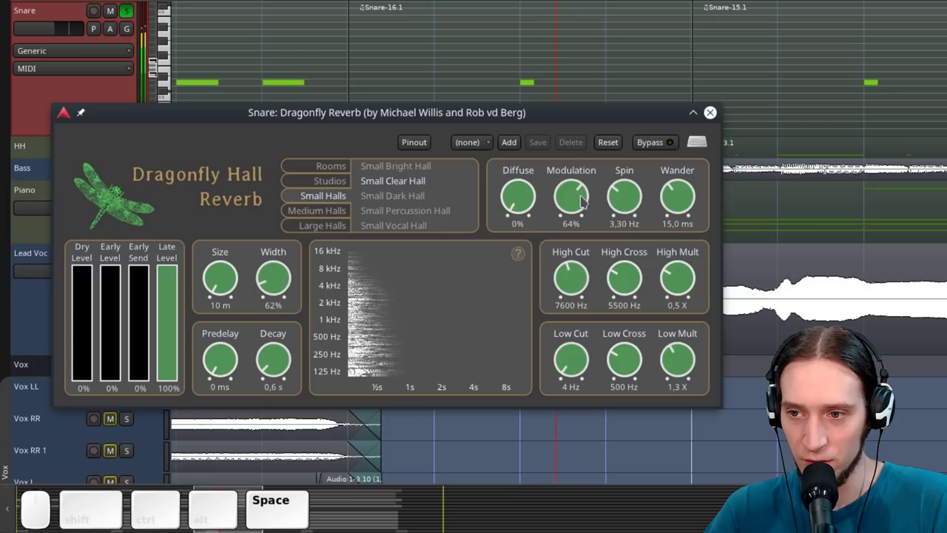
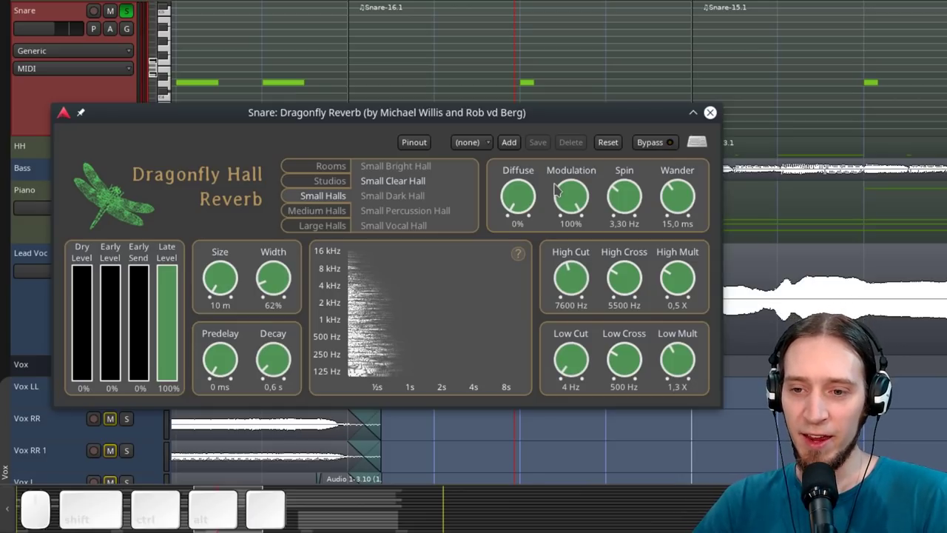
key(space)
key(space)
Experiment with the Spin rate and Wander knobs while toggling playback
drag(648, 201, 655, 235)
key(space)
key(space)
click(648, 205)
key(space)
key(space)
click(642, 201)
key(space)
click(634, 199)
key(space)
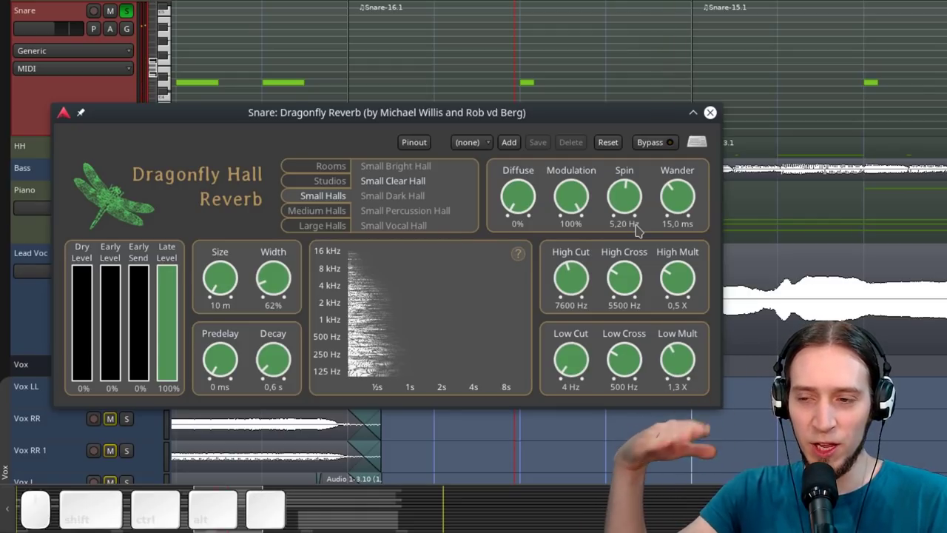
click(686, 200)
key(space)
key(space)
Settle on Spin 0,00 Hz and Wander 32,8 ms after trying 4,2 ms
click(671, 196)
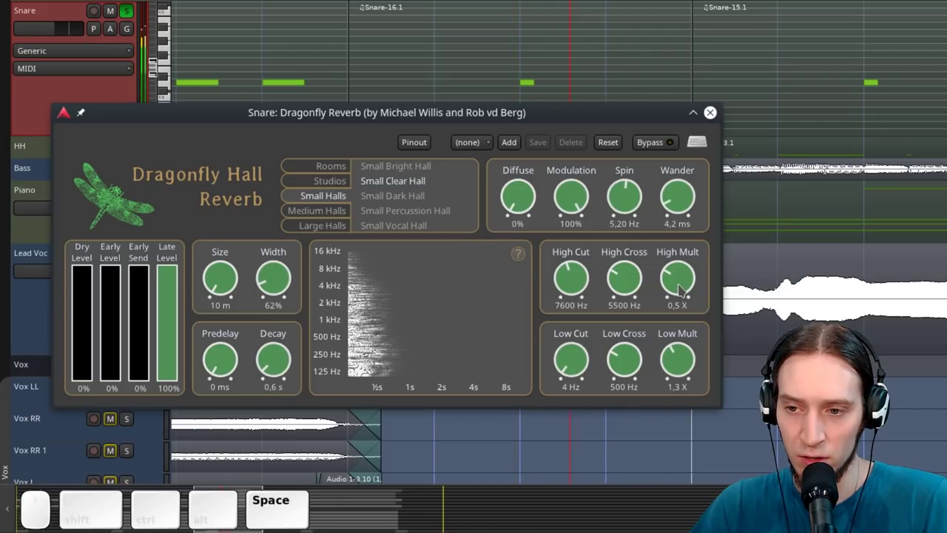
key(space)
click(629, 204)
key(space)
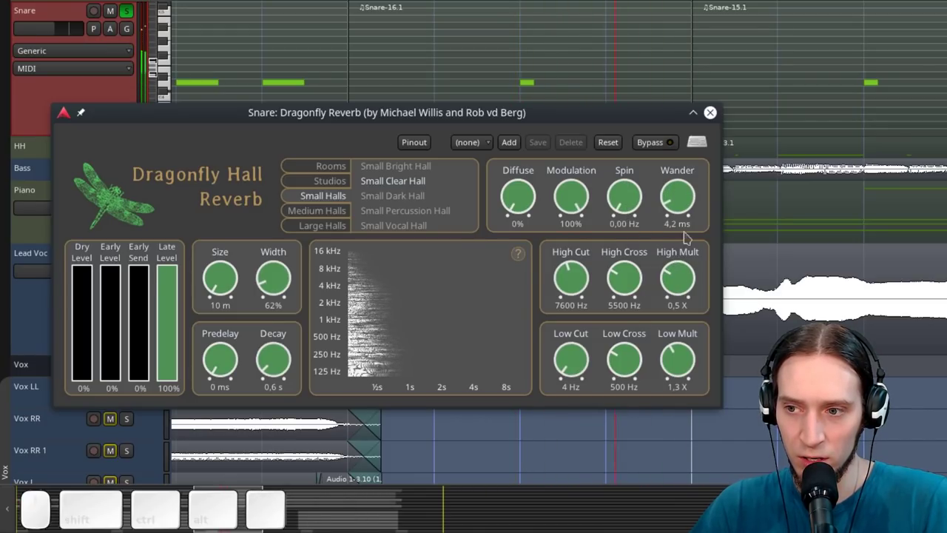
click(696, 212)
key(space)
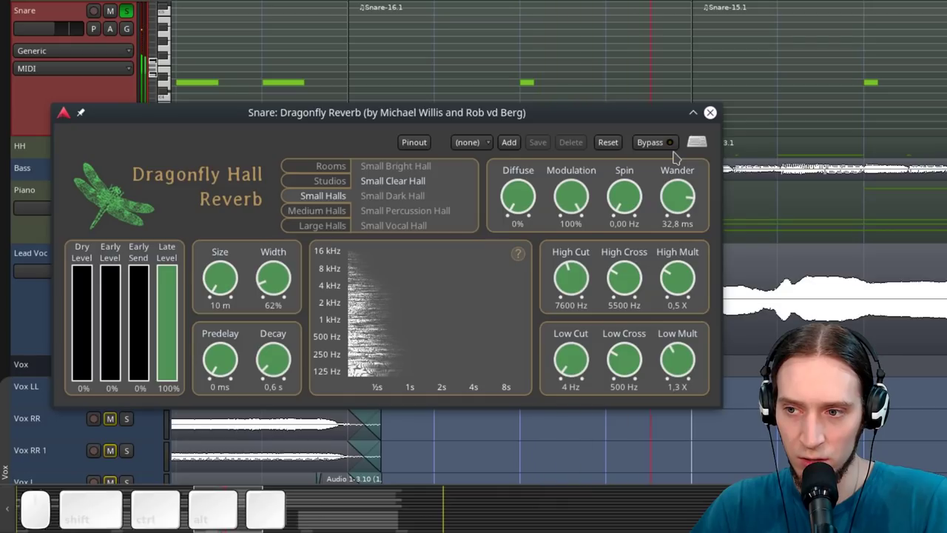
key(space)
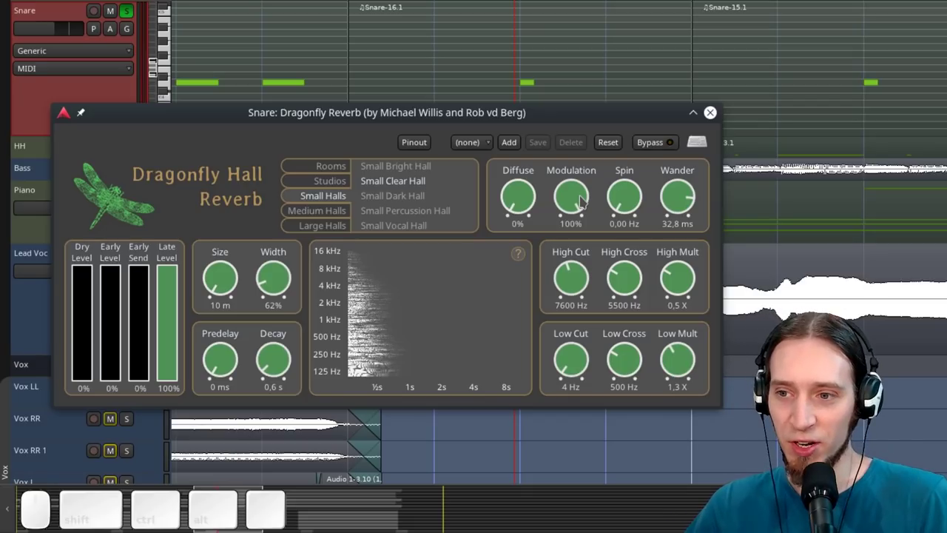
Lower Modulation to 42% and raise Spin to 5,50 Hz, auditioning each
click(590, 201)
key(space)
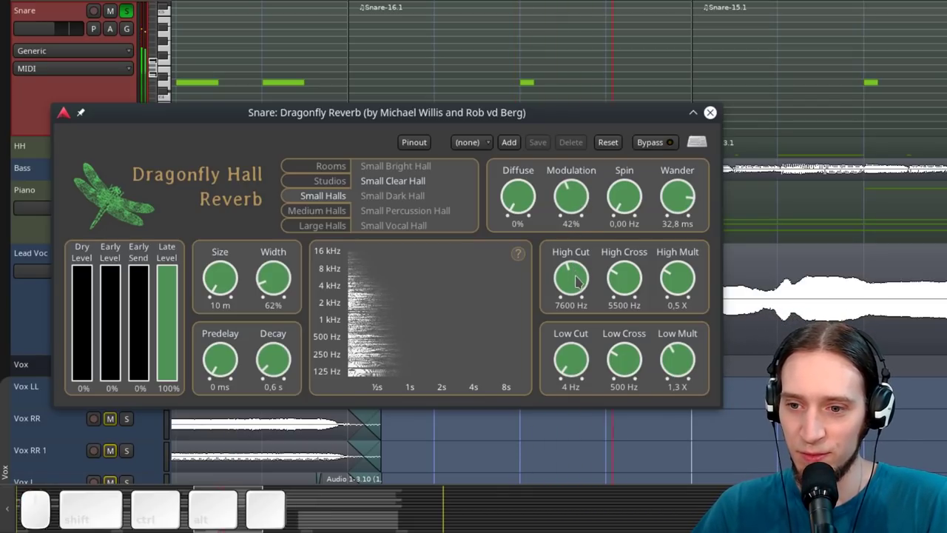
click(629, 213)
key(space)
key(space)
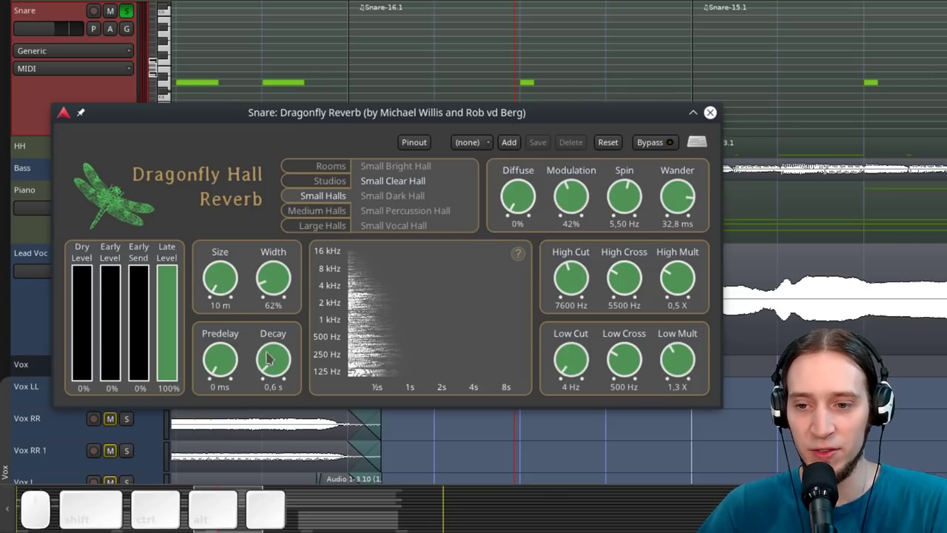
Reset High and Low Mult to 1,0 X and try decay at 2,6 s then 1,0 s while listening
drag(696, 284, 676, 312)
drag(692, 374, 517, 374)
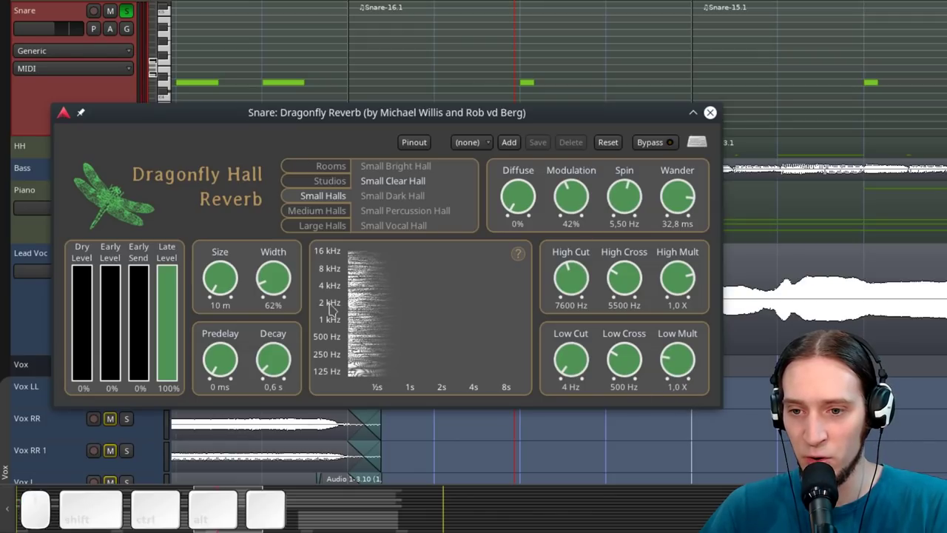
drag(281, 359, 379, 207)
key(space)
key(space)
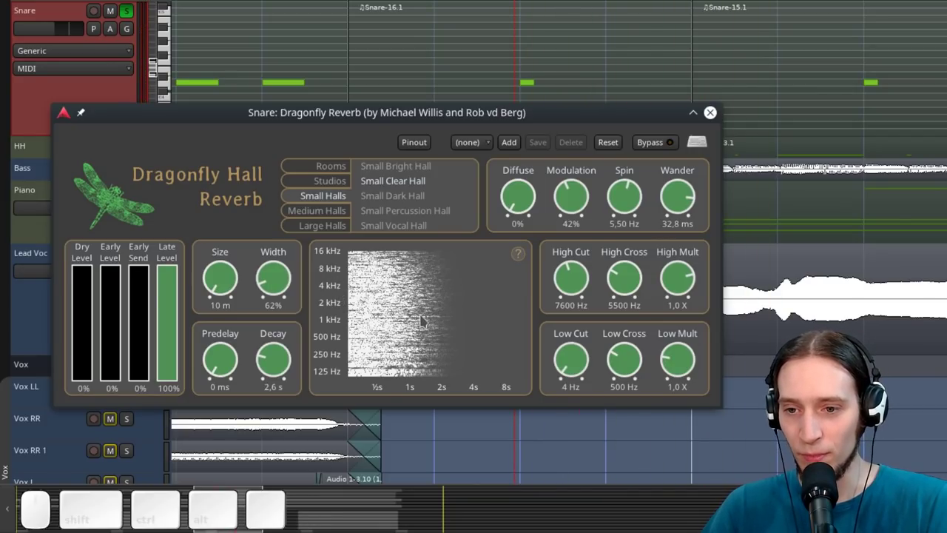
drag(282, 363, 402, 393)
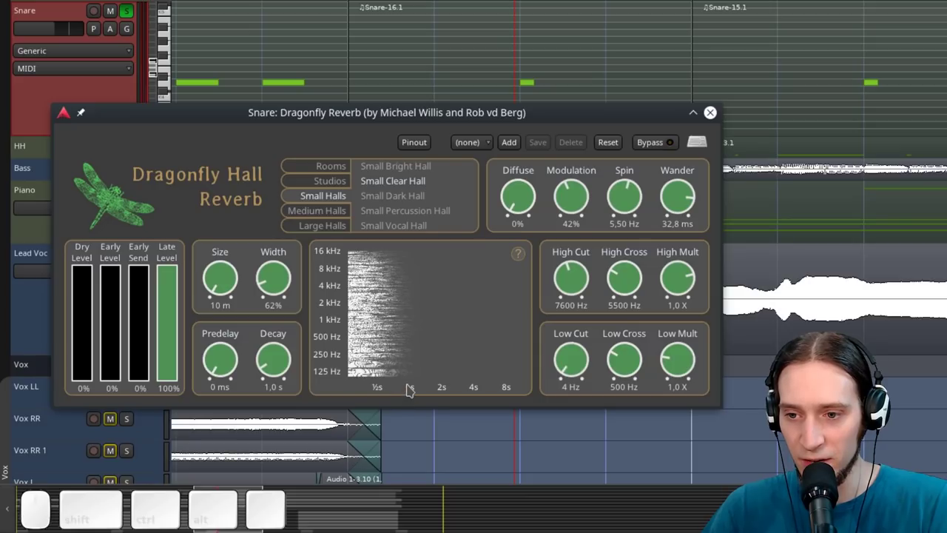
key(space)
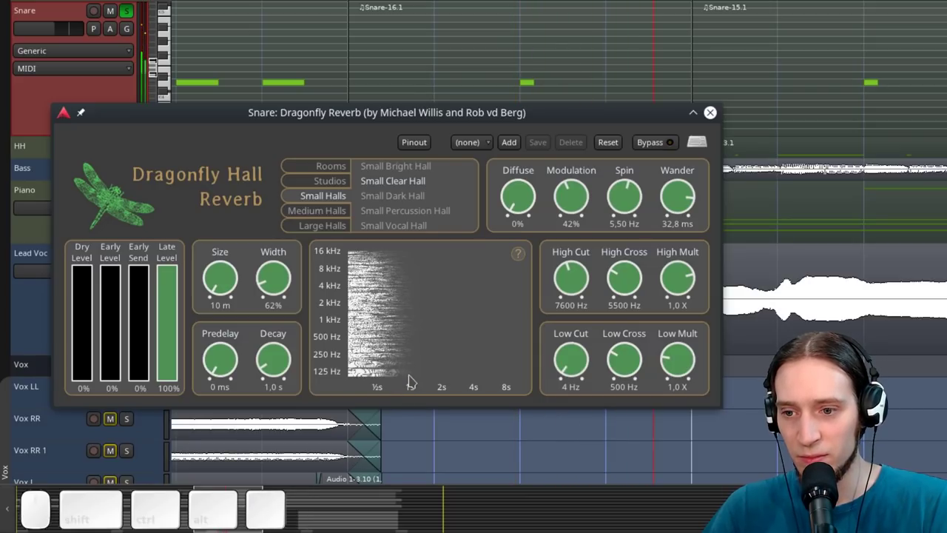
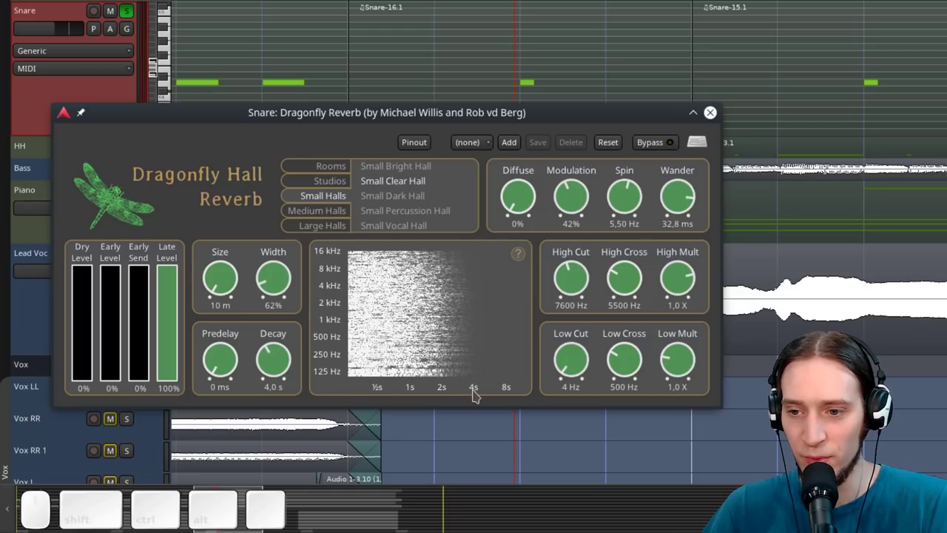
key(space)
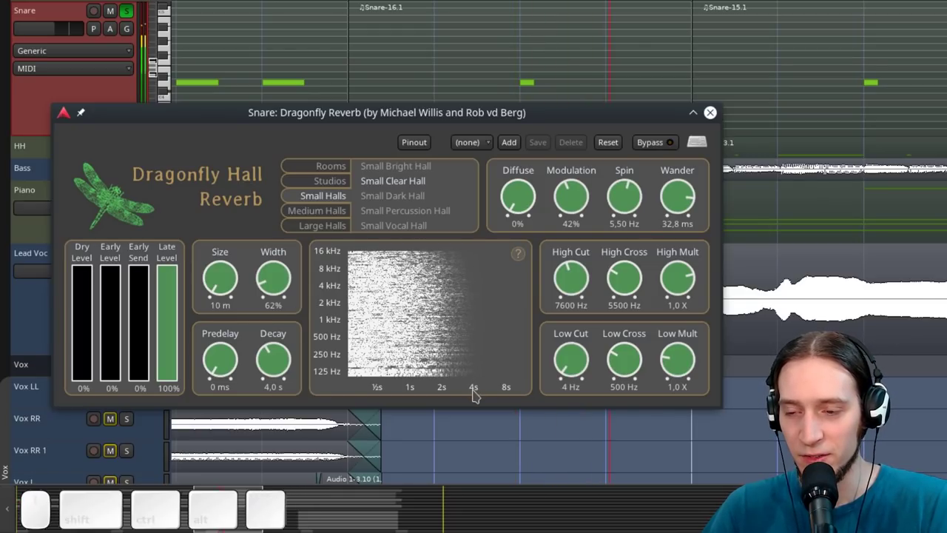
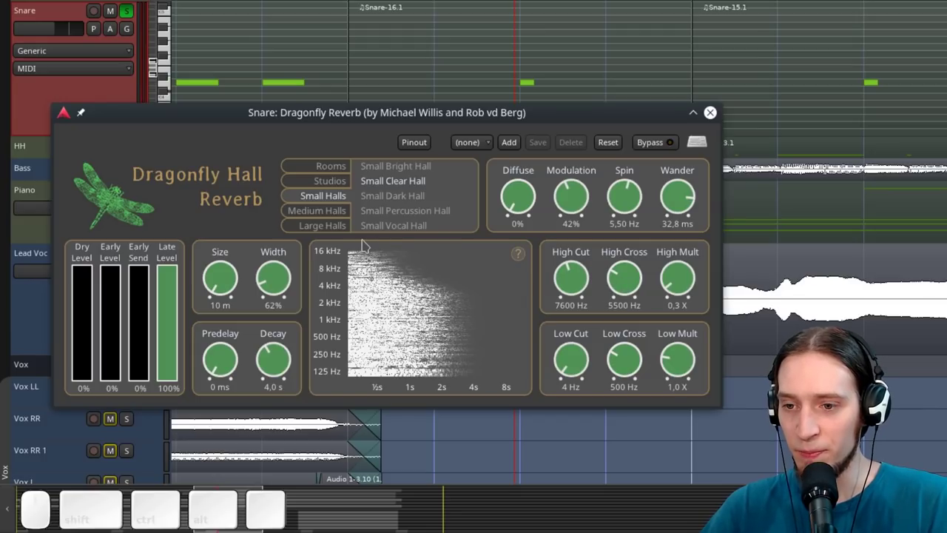
Lower the High Cross knob in two moves down to 1000 Hz, playing back between
key(space)
key(space)
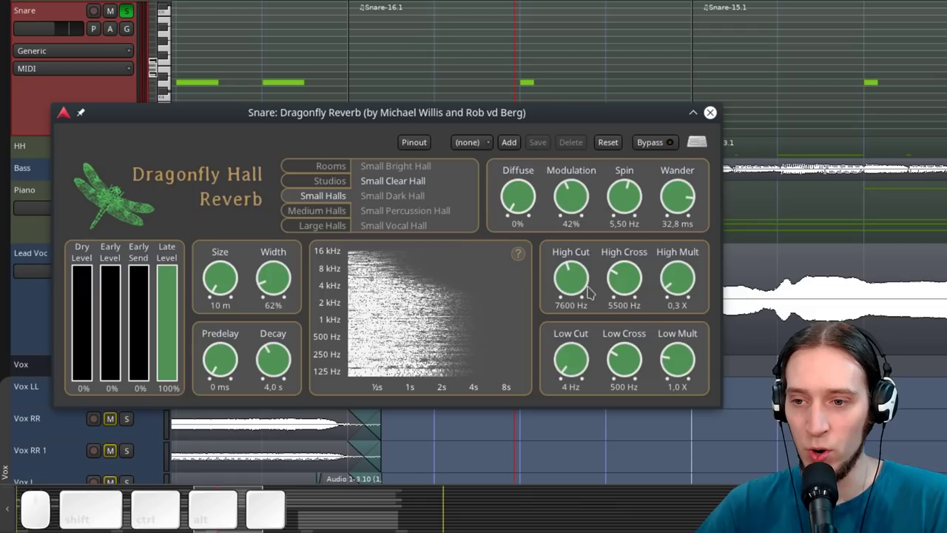
drag(638, 294, 657, 313)
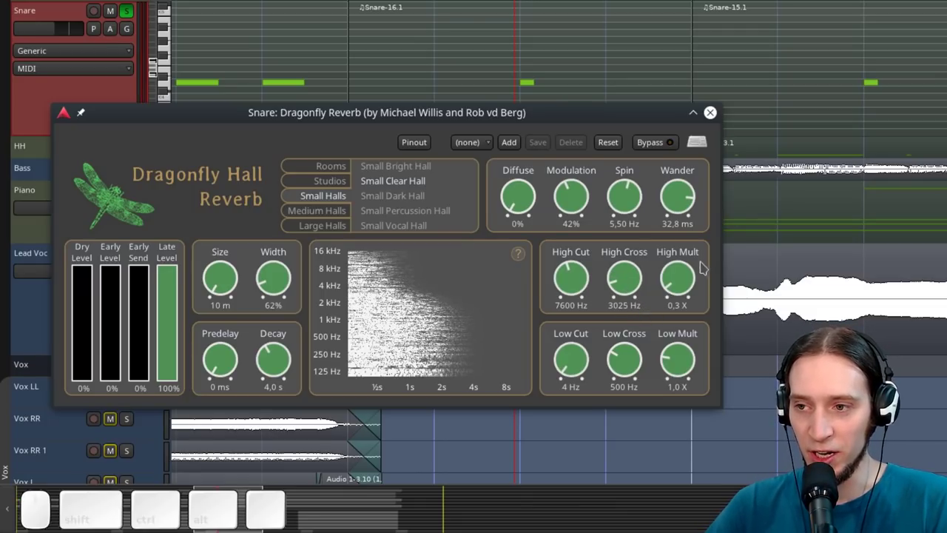
key(space)
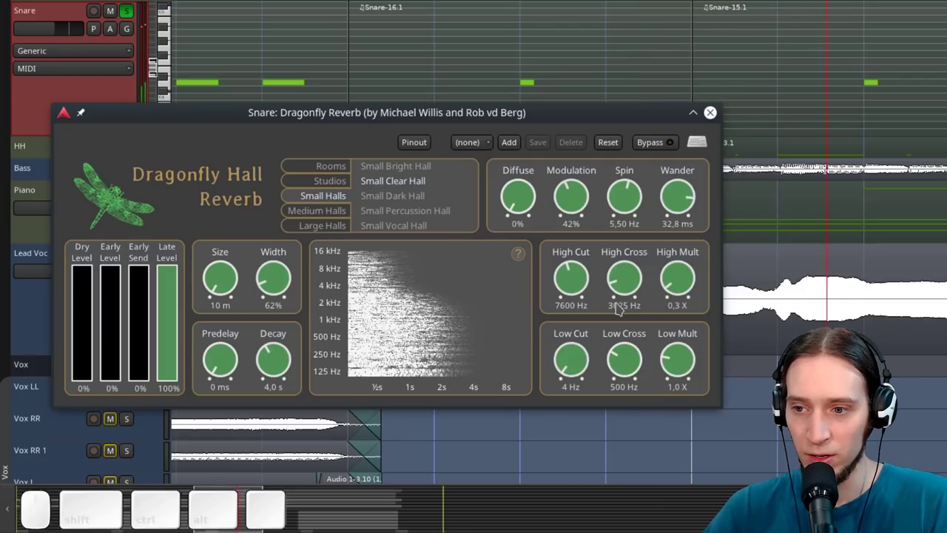
key(space)
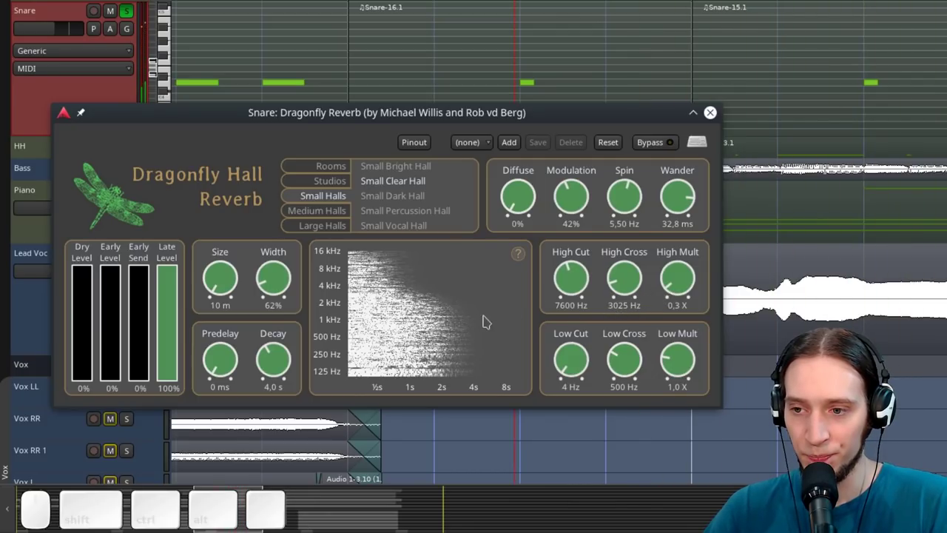
drag(618, 284, 619, 327)
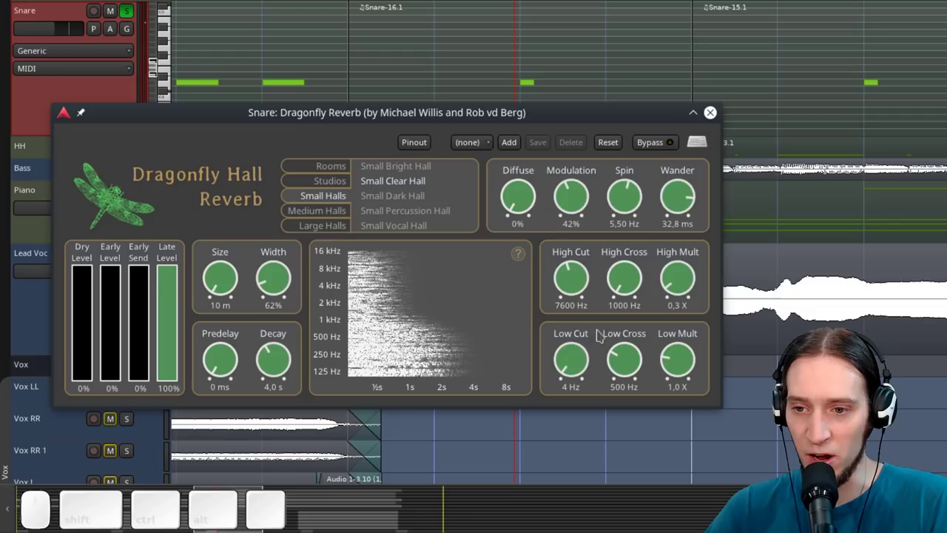
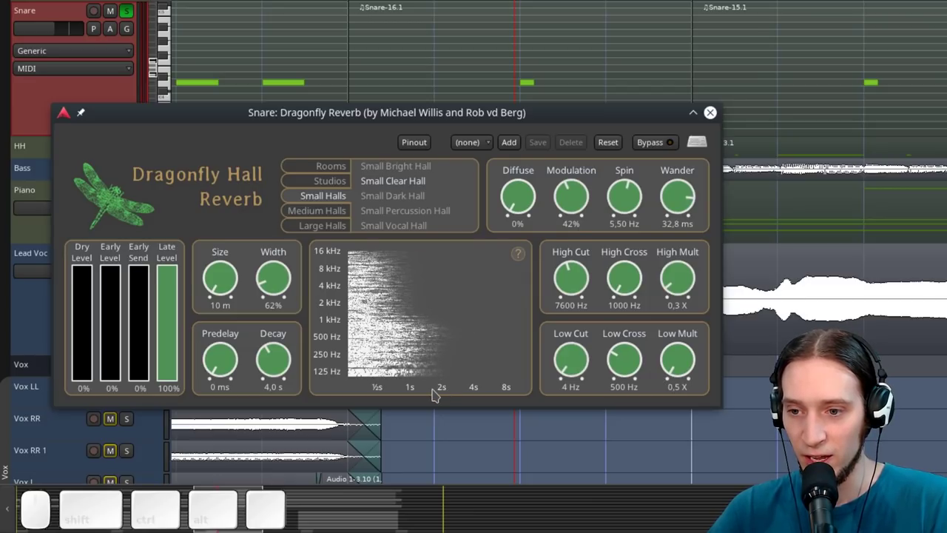
Toggle playback repeatedly to compare the reverb with High Cross back at 3250 Hz
key(space)
key(space)
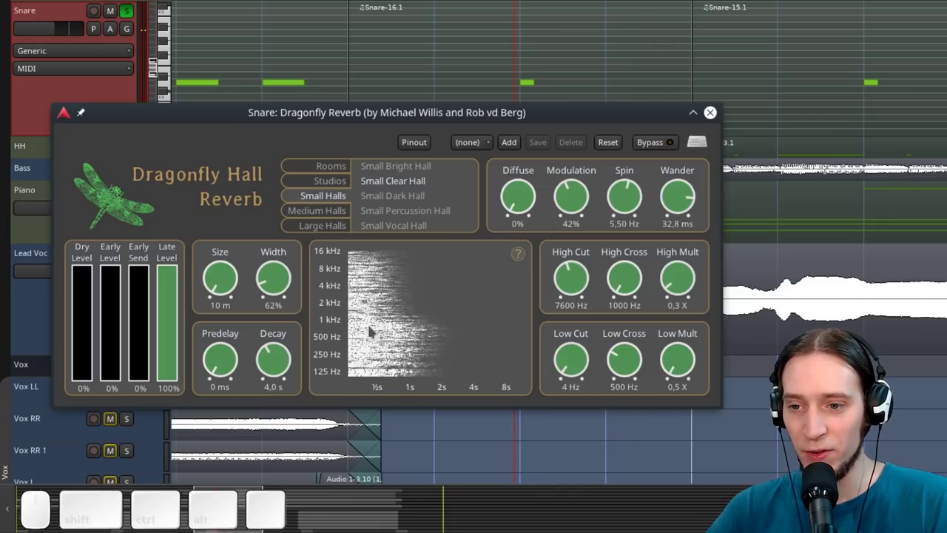
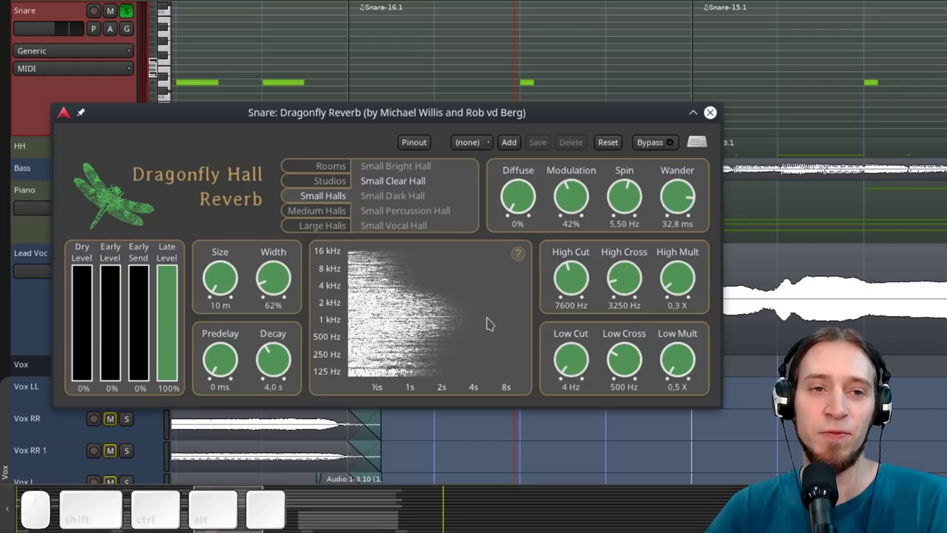
key(space)
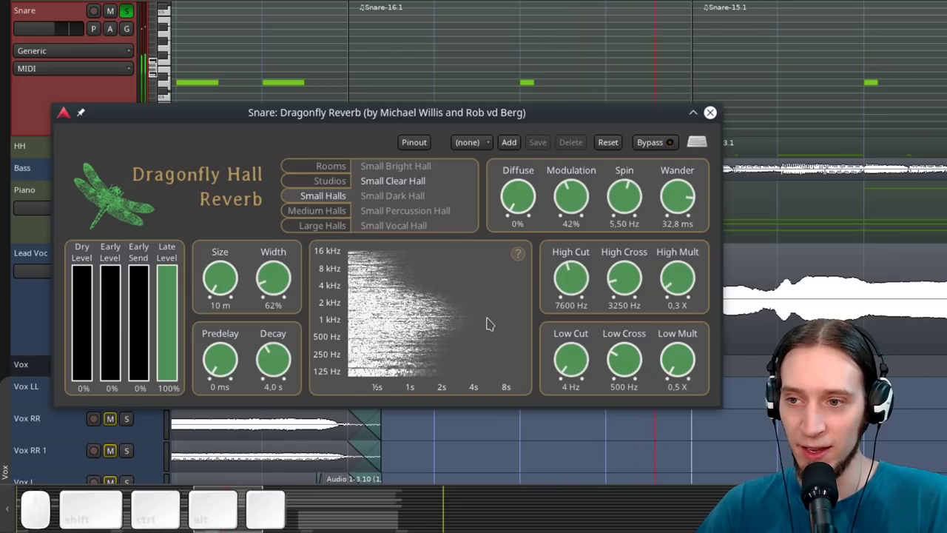
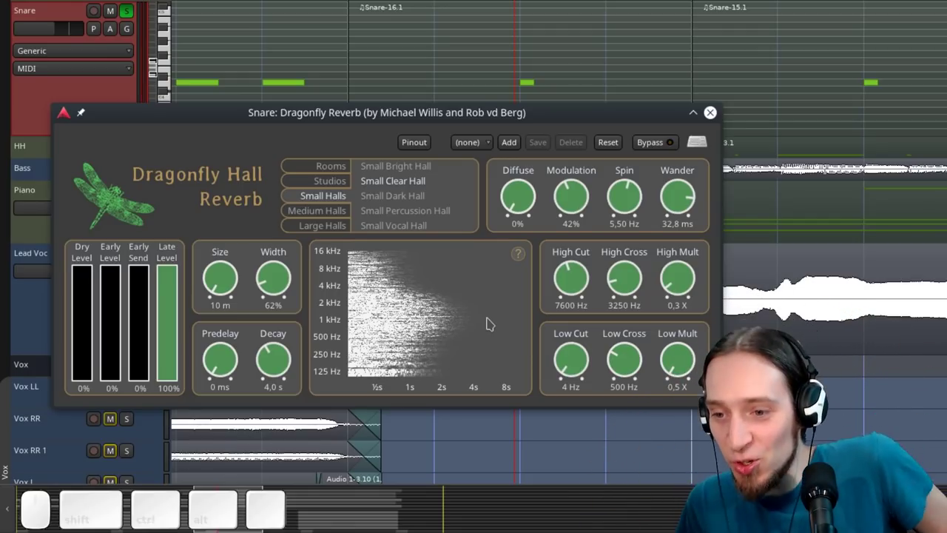
key(space)
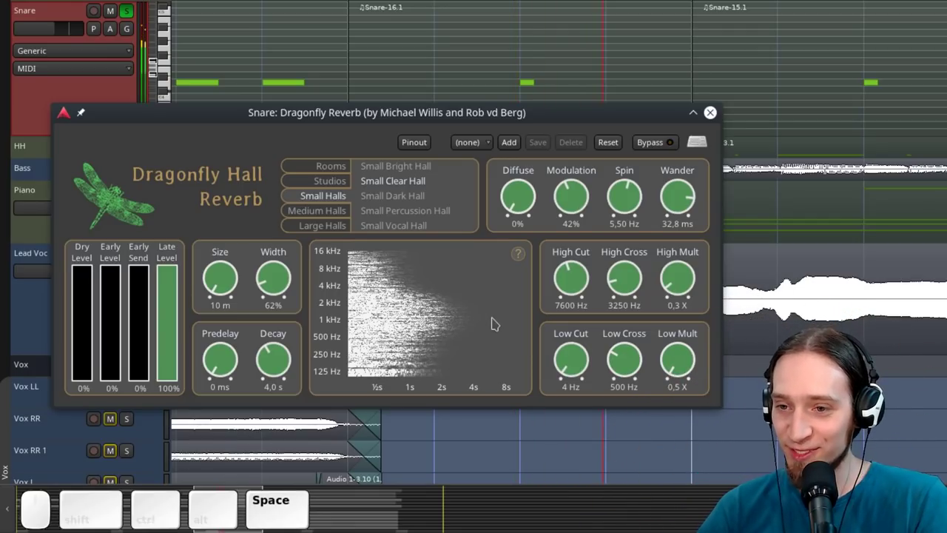
key(space)
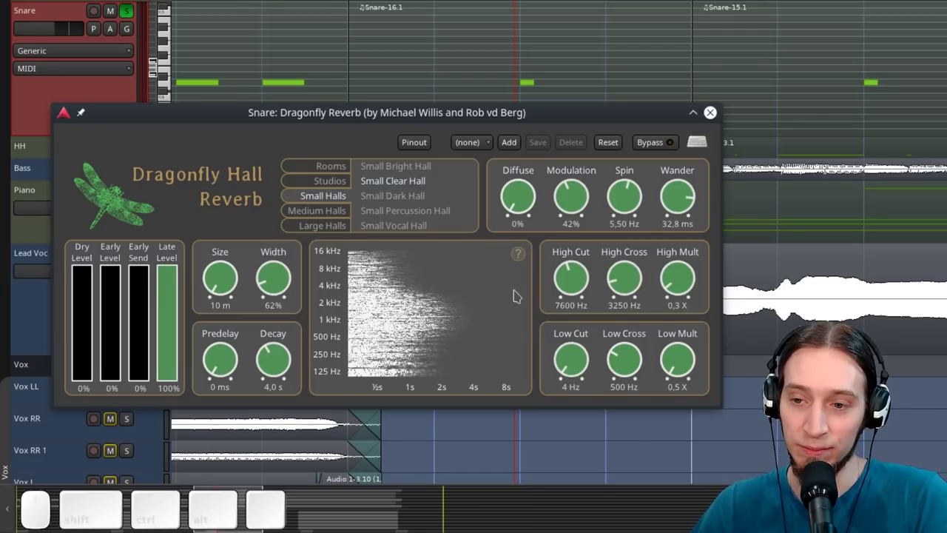
Audition the Small Bright Hall and Piano Studio presets on the Snare reverb during playback
click(389, 201)
click(395, 228)
click(397, 176)
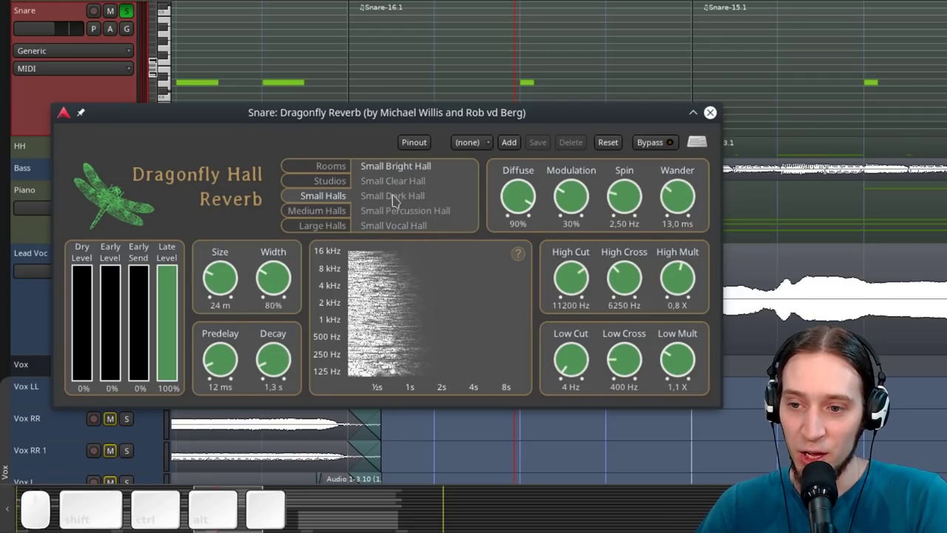
key(space)
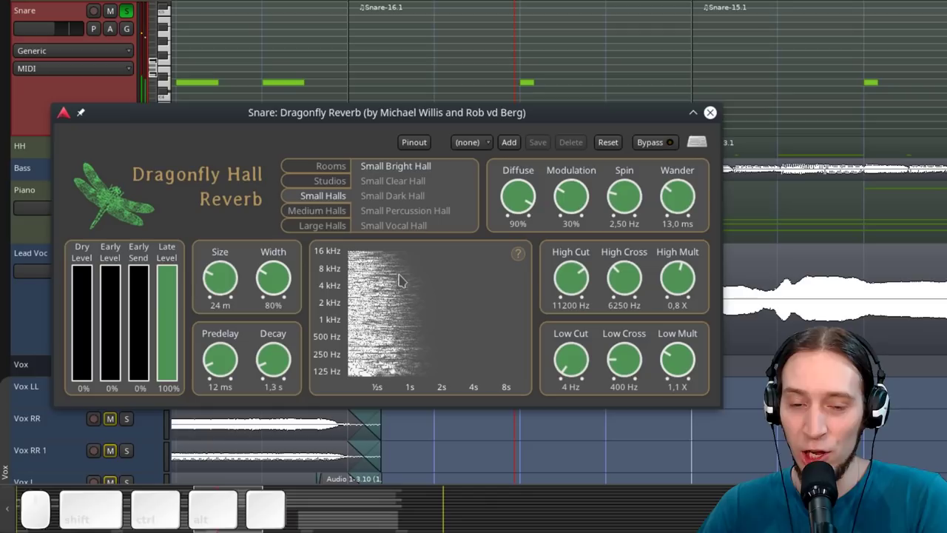
click(350, 193)
click(392, 201)
click(407, 183)
click(399, 214)
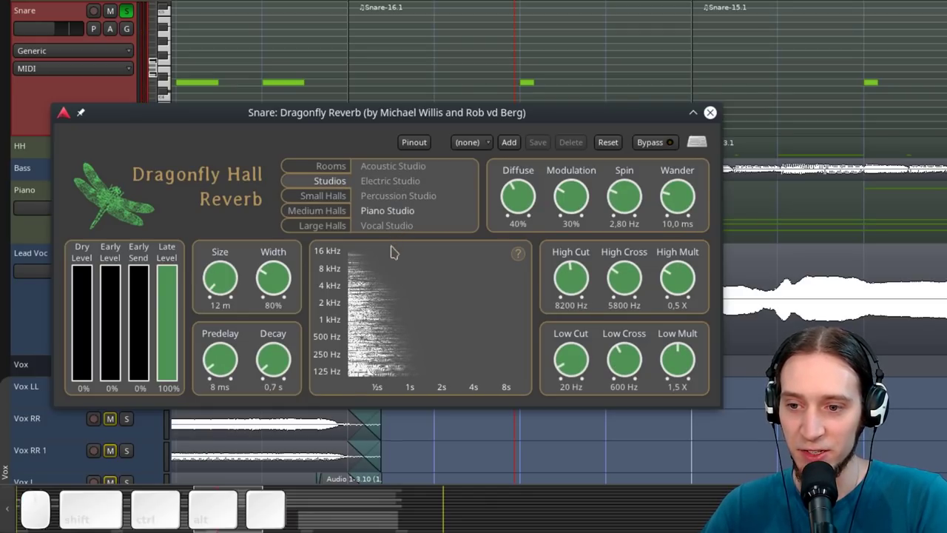
key(space)
key(space)
Load the Large Halls > Great Hall preset and hear it on the snare
click(338, 225)
click(384, 233)
key(space)
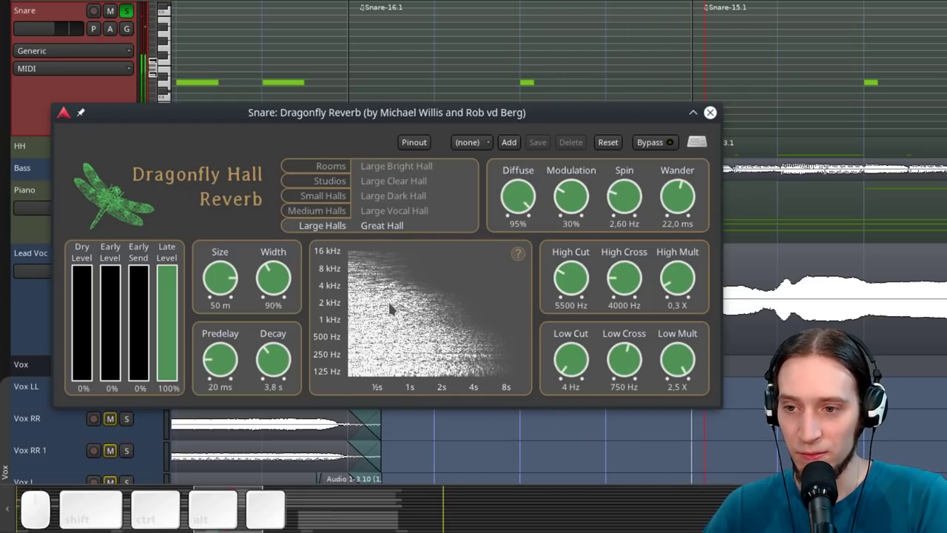
key(space)
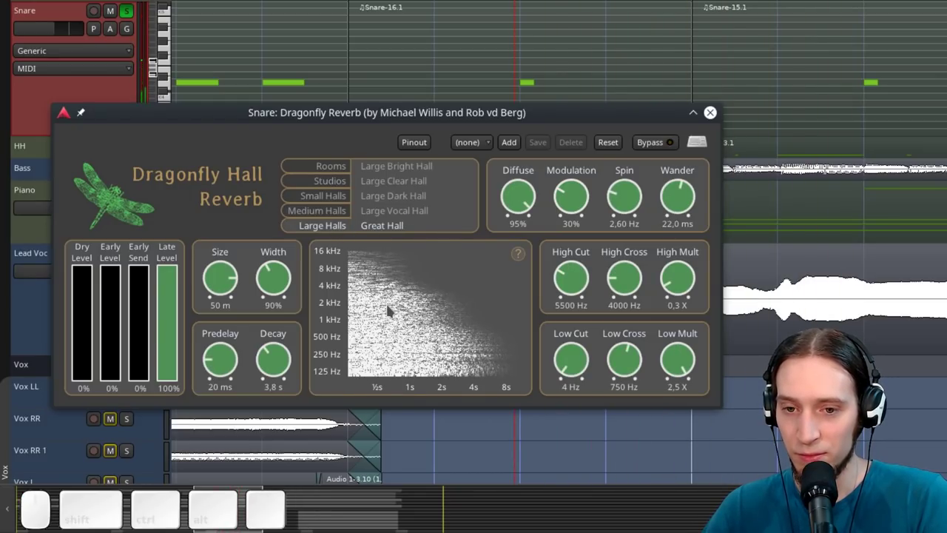
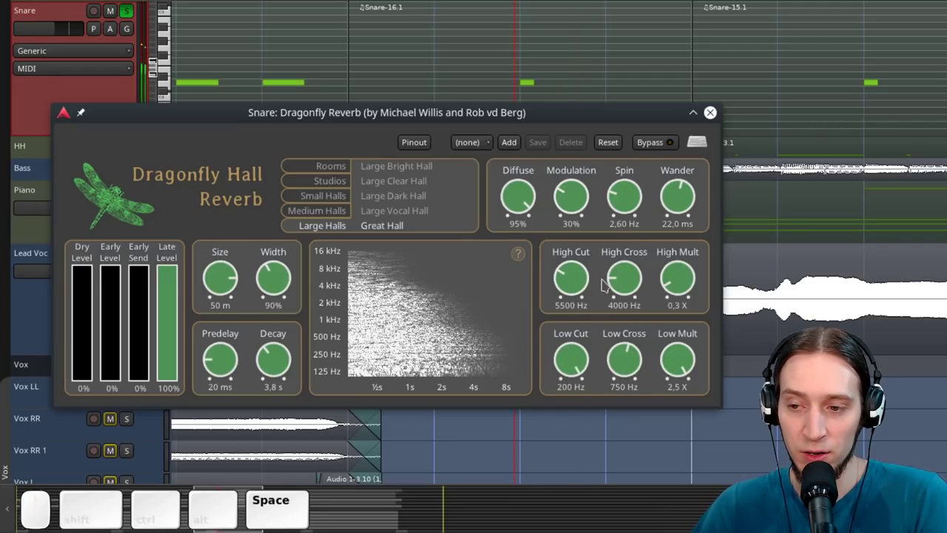
Lower the low crossover to 655 Hz and low multiplier to 0.5X, then listen to the result
drag(640, 378, 725, 373)
click(695, 359)
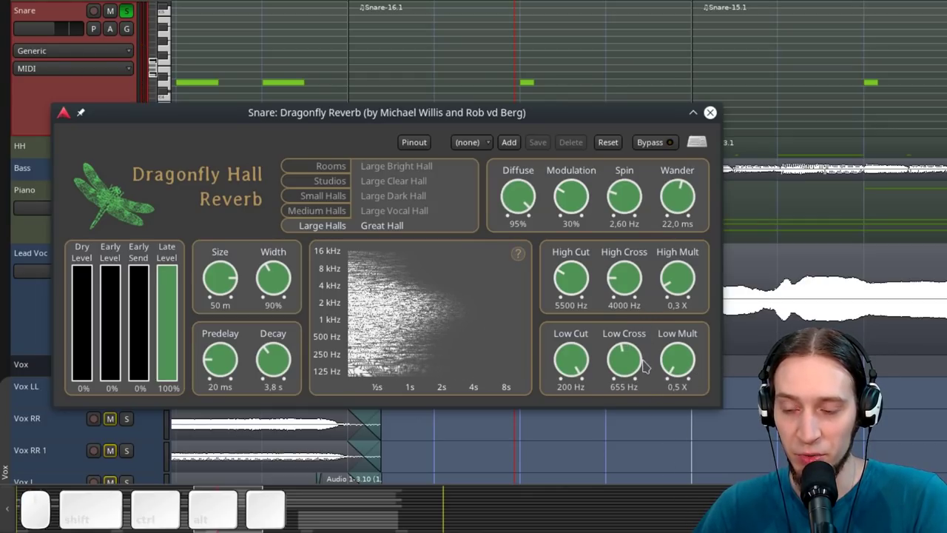
key(space)
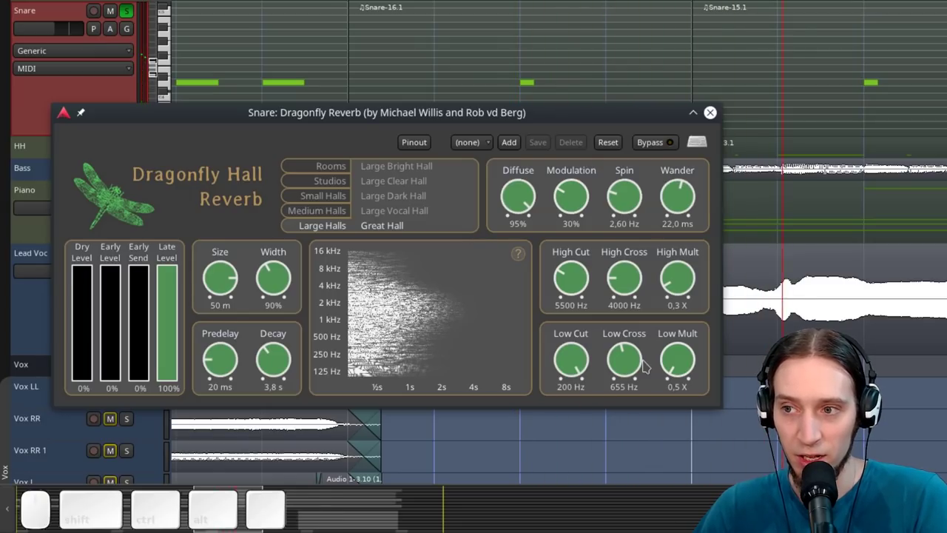
key(space)
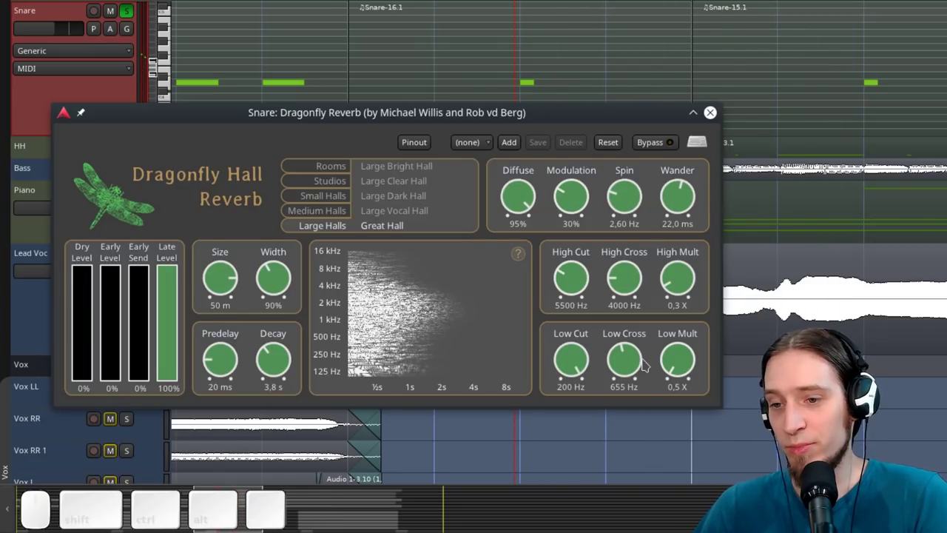
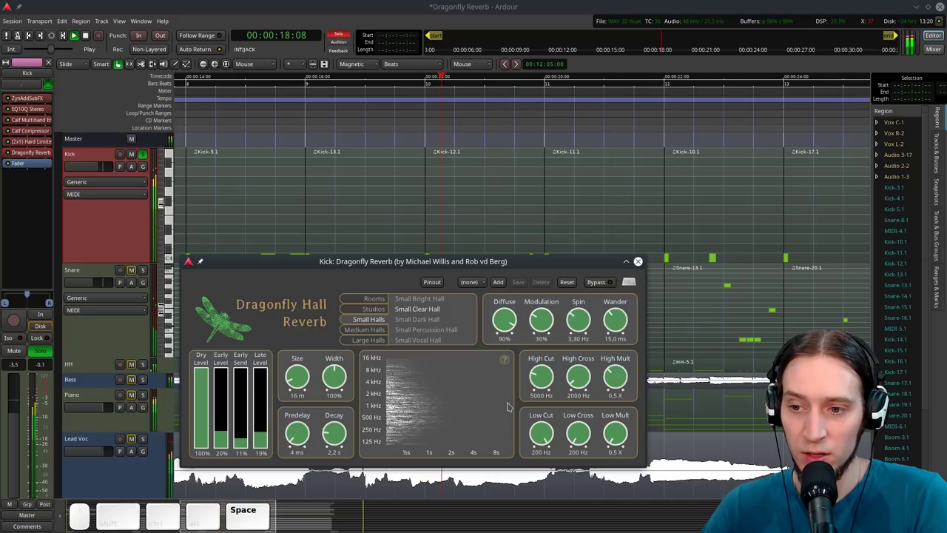
Audition the Kick reverb with low cut 4 Hz and low multiplier 1.8X by toggling playback
key(space)
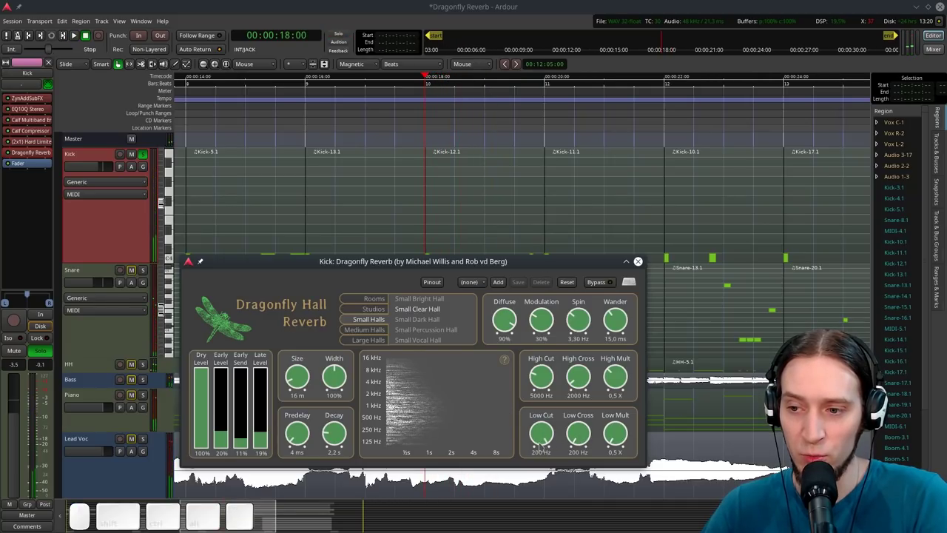
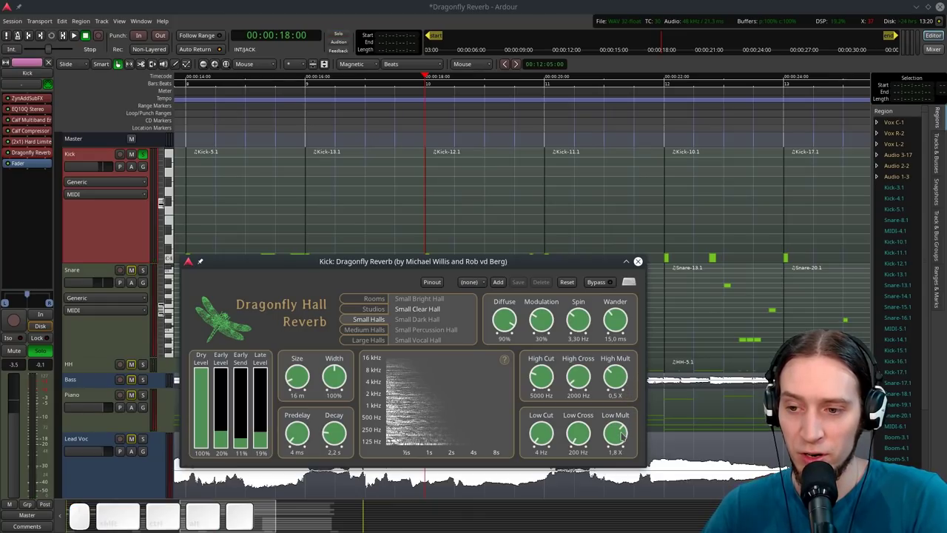
key(space)
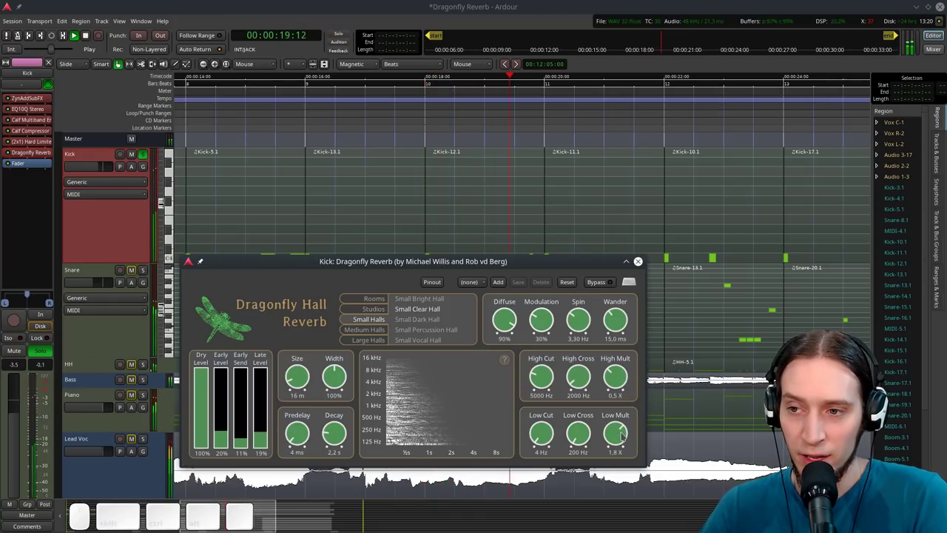
key(space)
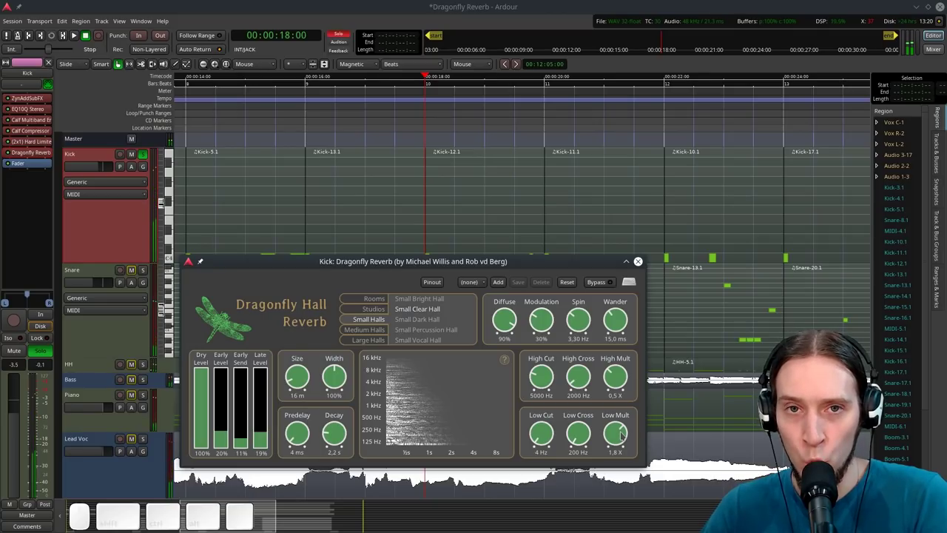
key(space)
key(space)
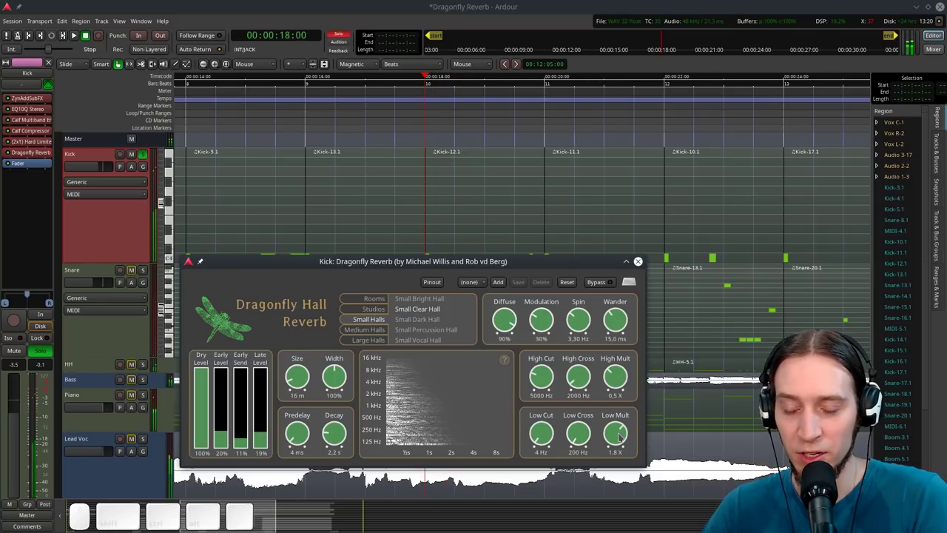
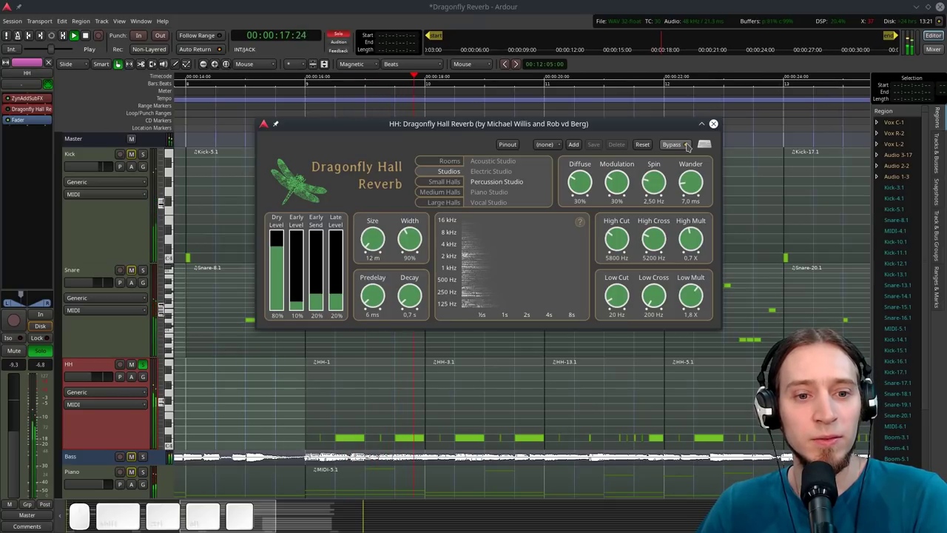
Listen to the HH track wet-only with its reverb dry level at 0%
key(space)
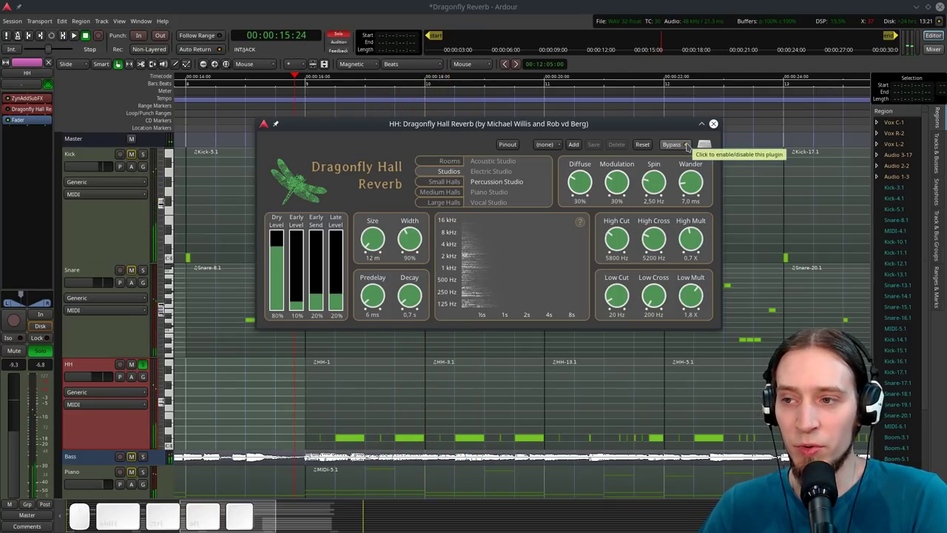
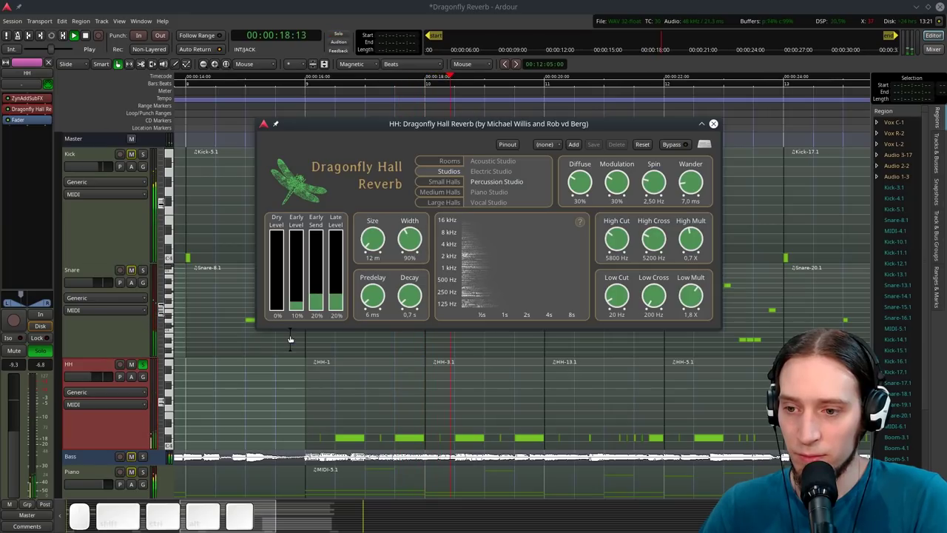
key(space)
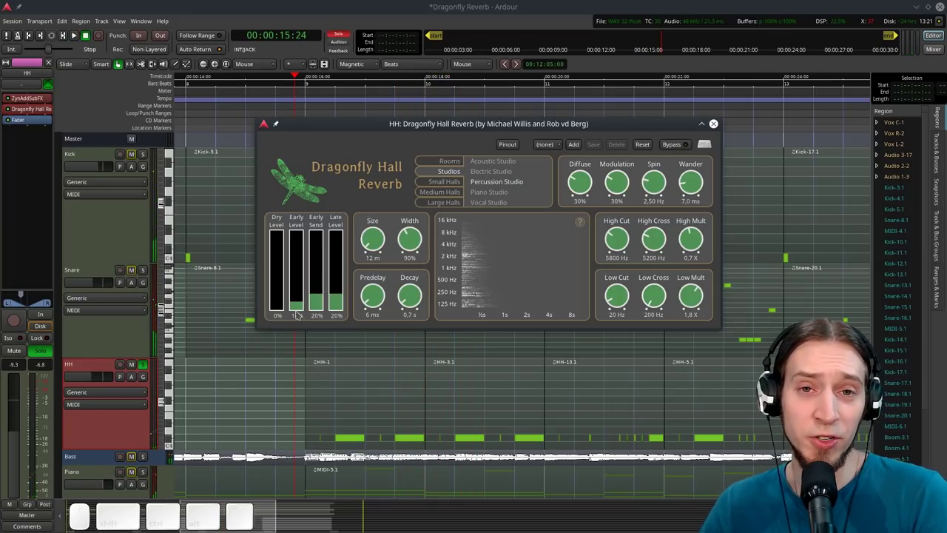
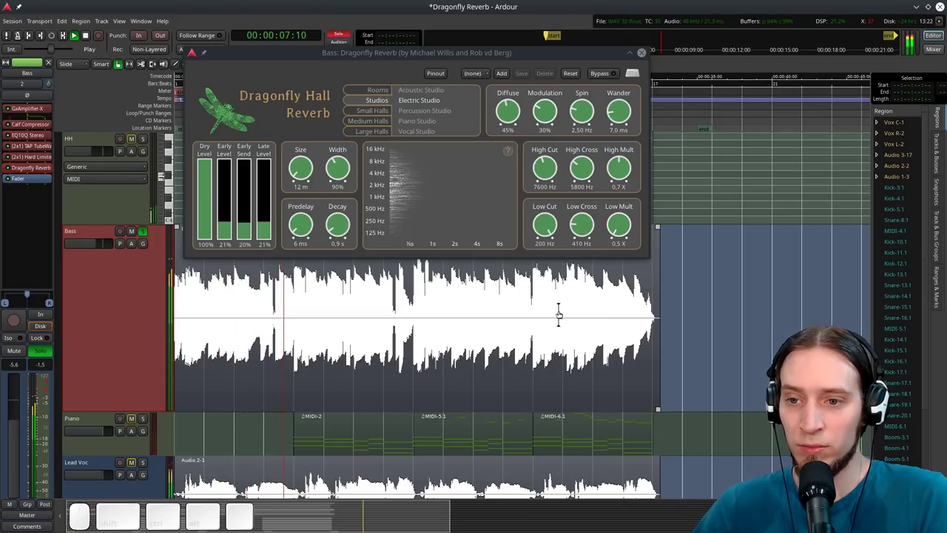
Play and stop to hear the Bass track's Electric Studio reverb
key(space)
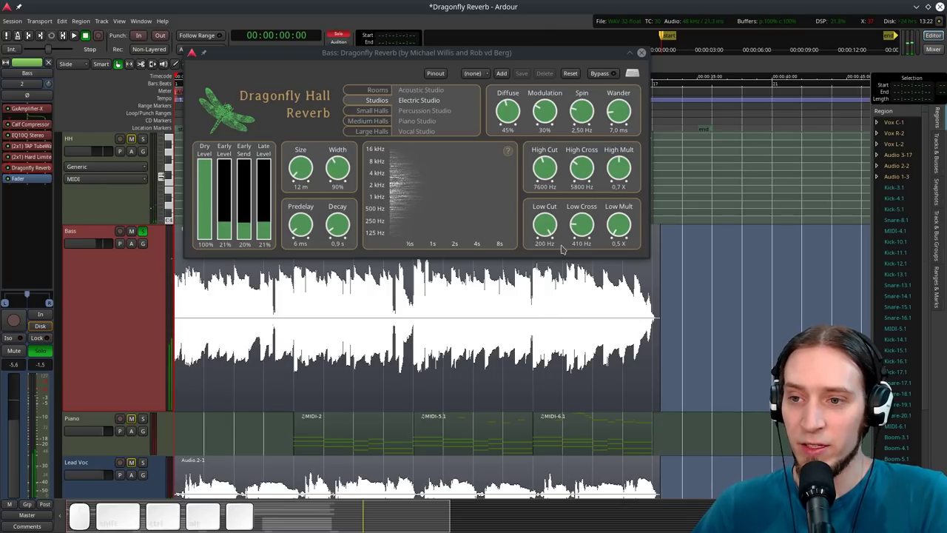
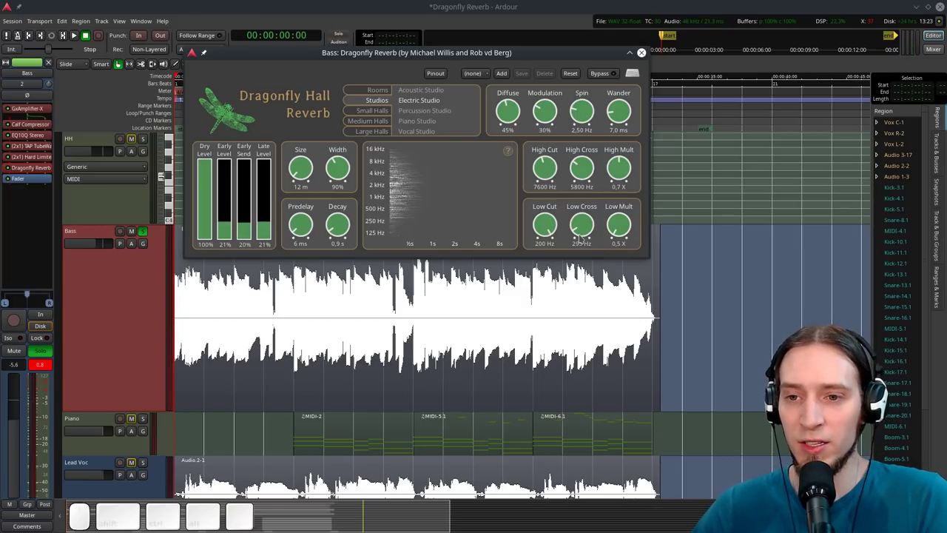
key(space)
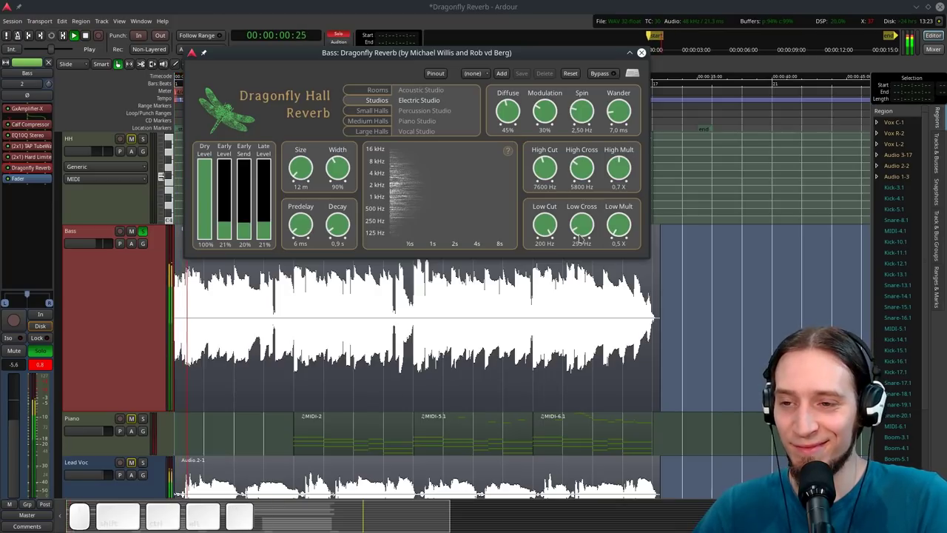
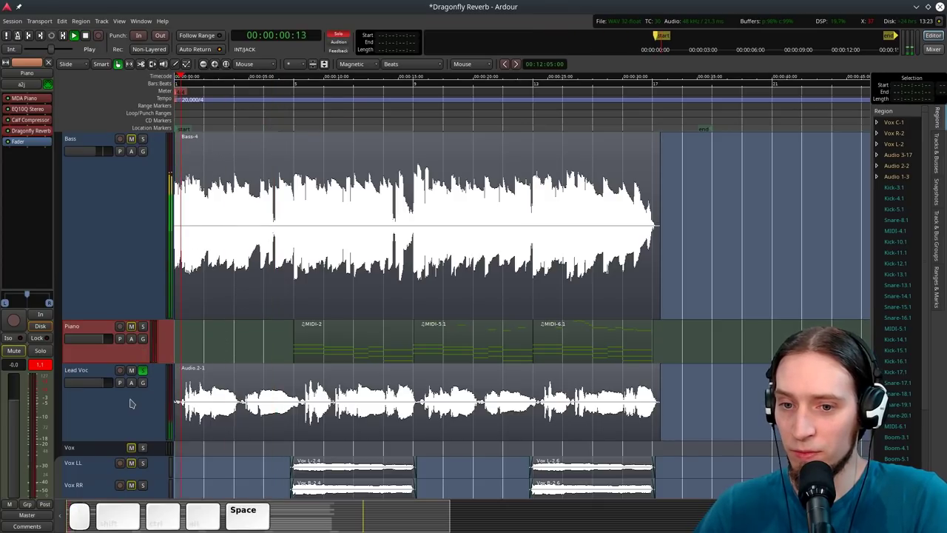
Play and stop to hear the Lead Voc's Small Clear Hall reverb at 33 m size, 3.8 s decay
key(space)
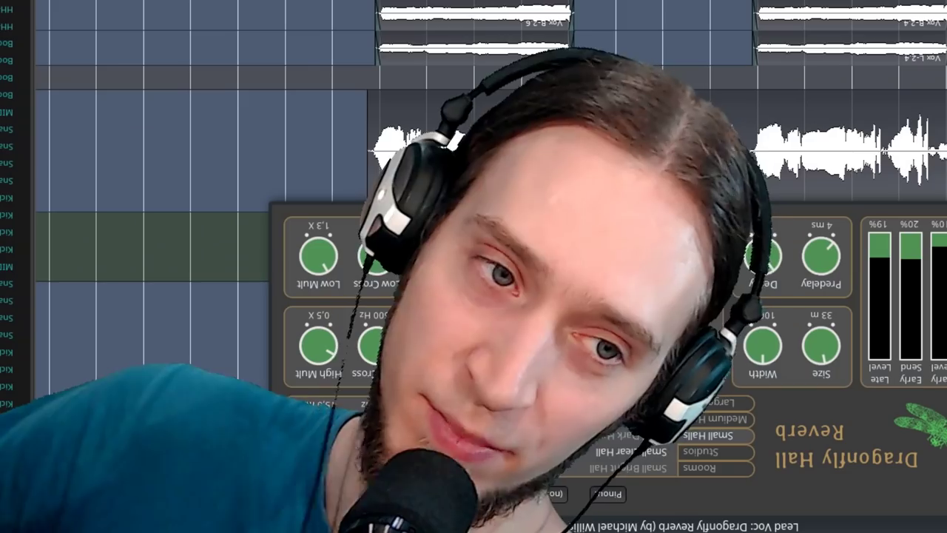
key(space)
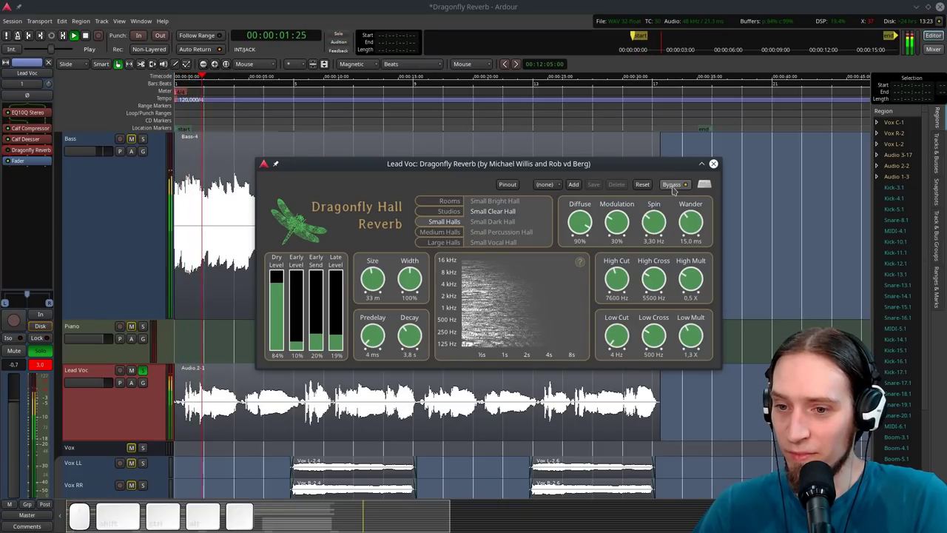
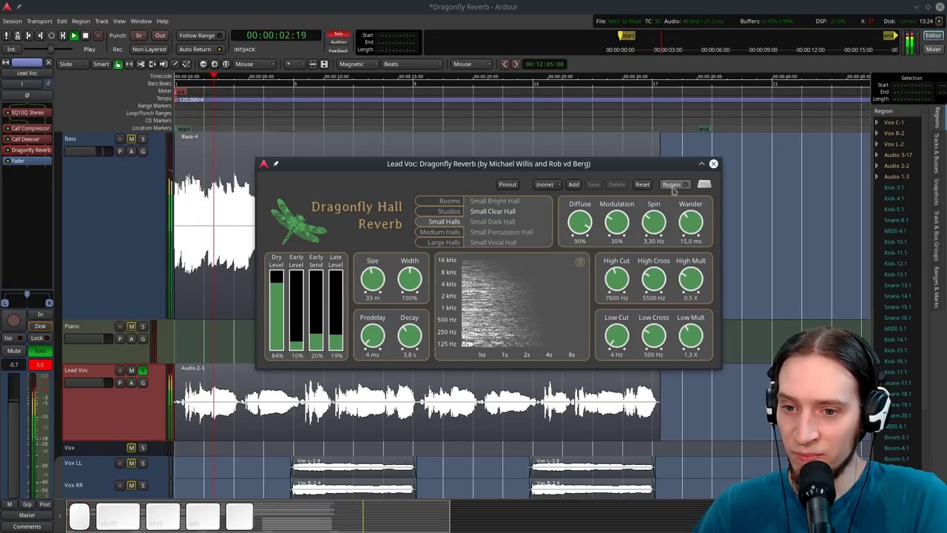
key(space)
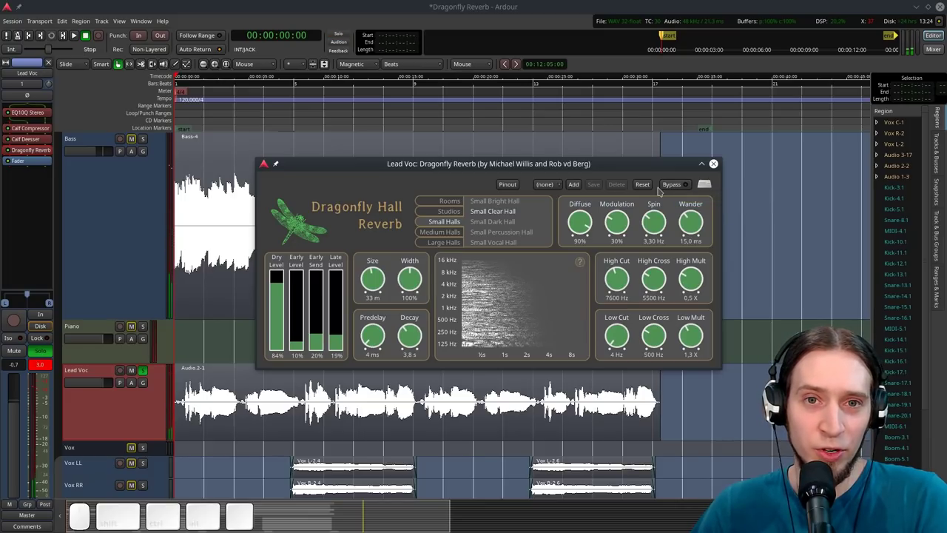
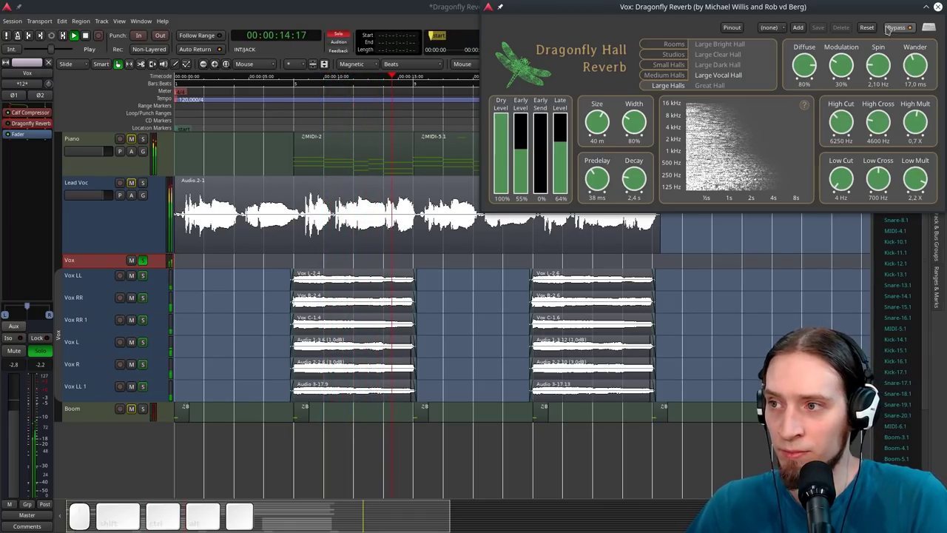
Audition the Vox bus Large Vocal Hall reverb with its low cut raised to 200 Hz
key(space)
key(space)
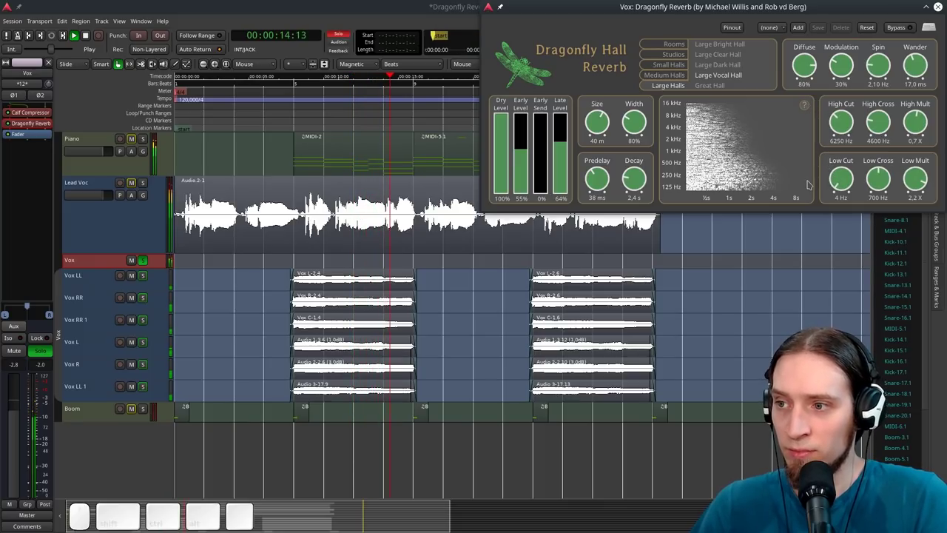
key(space)
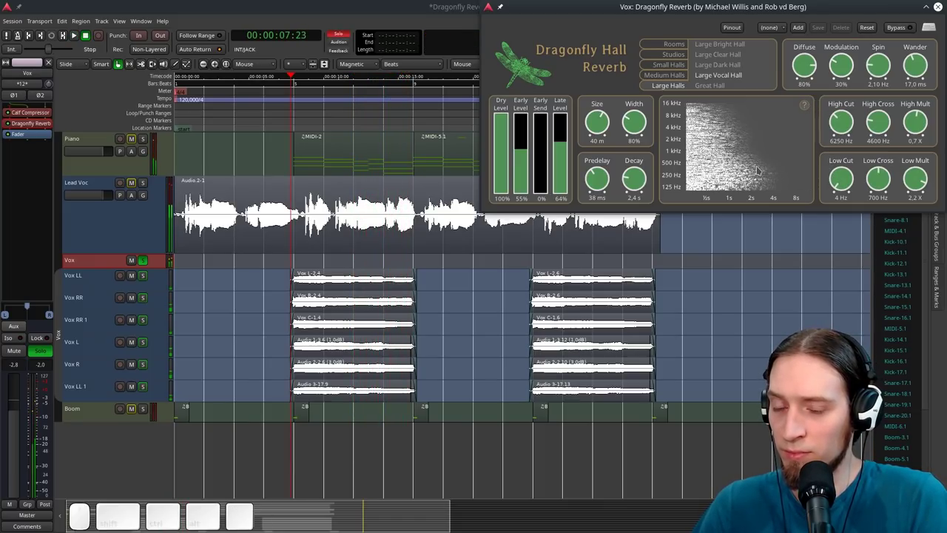
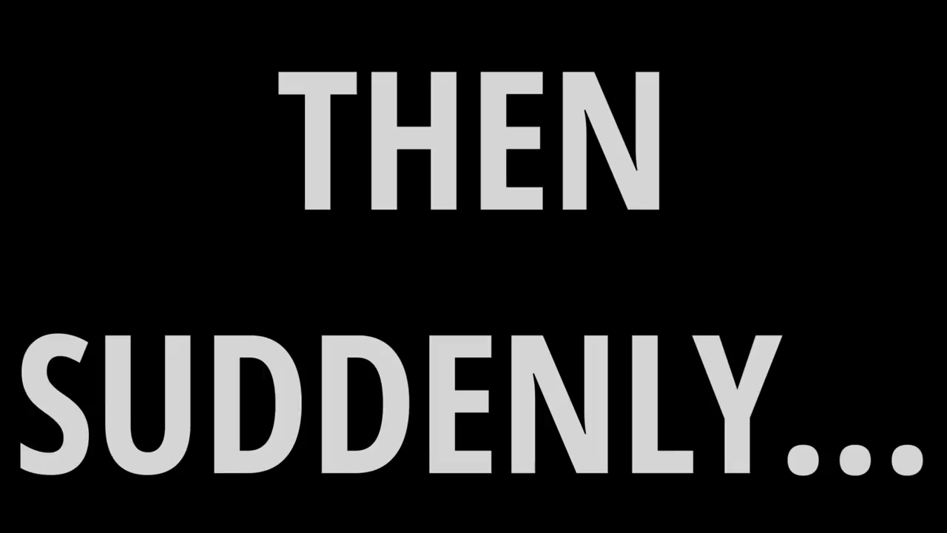
Start playback to hear the Boom track's Small Clear Hall reverb at 54 m, 5.3 s decay
key(space)
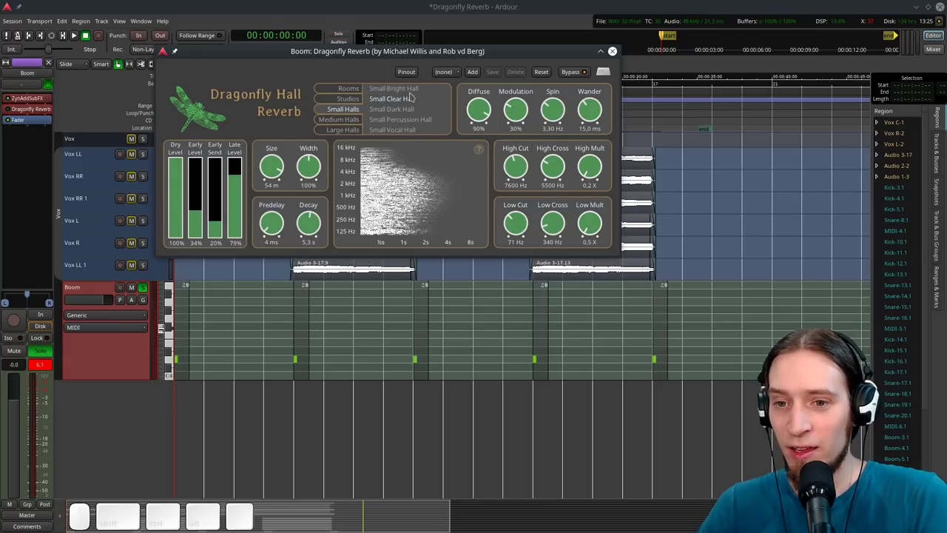
scroll(up, 3)
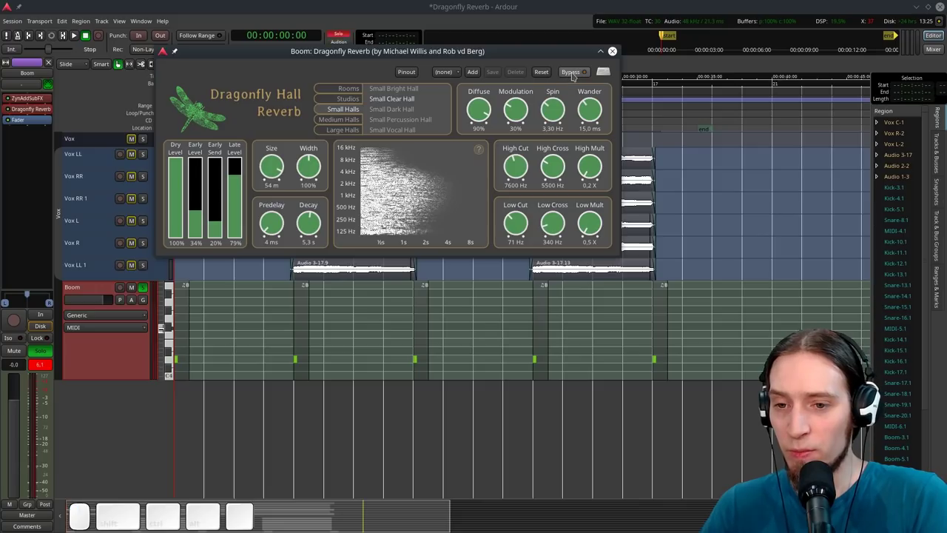